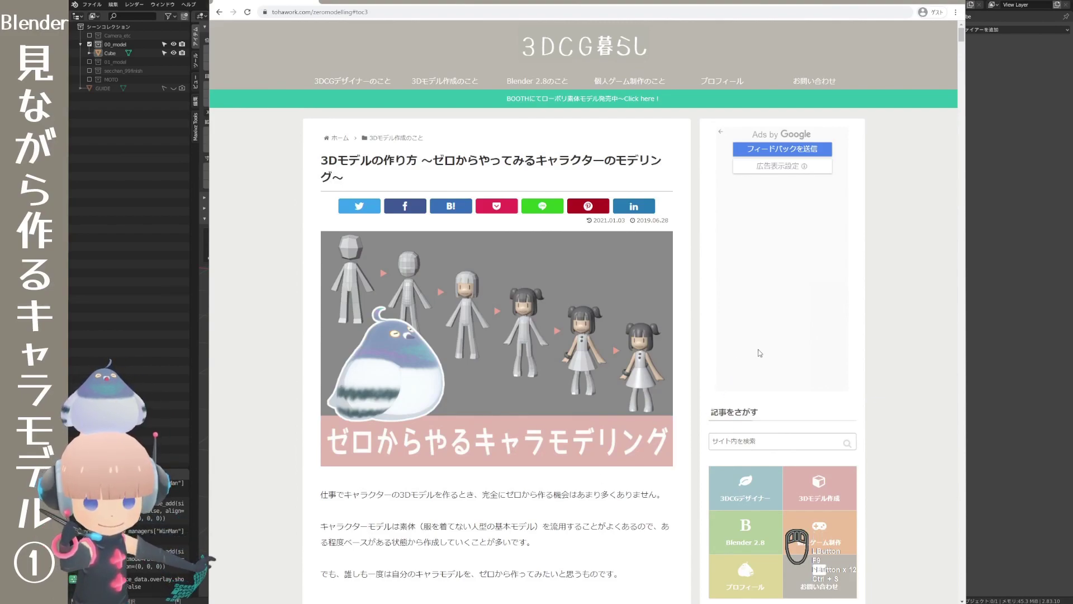
Scroll the tohawork.com article past the header to the rotating girl-in-green-dress sample model and its spec box.
scroll(down, 3)
scroll(up, 3)
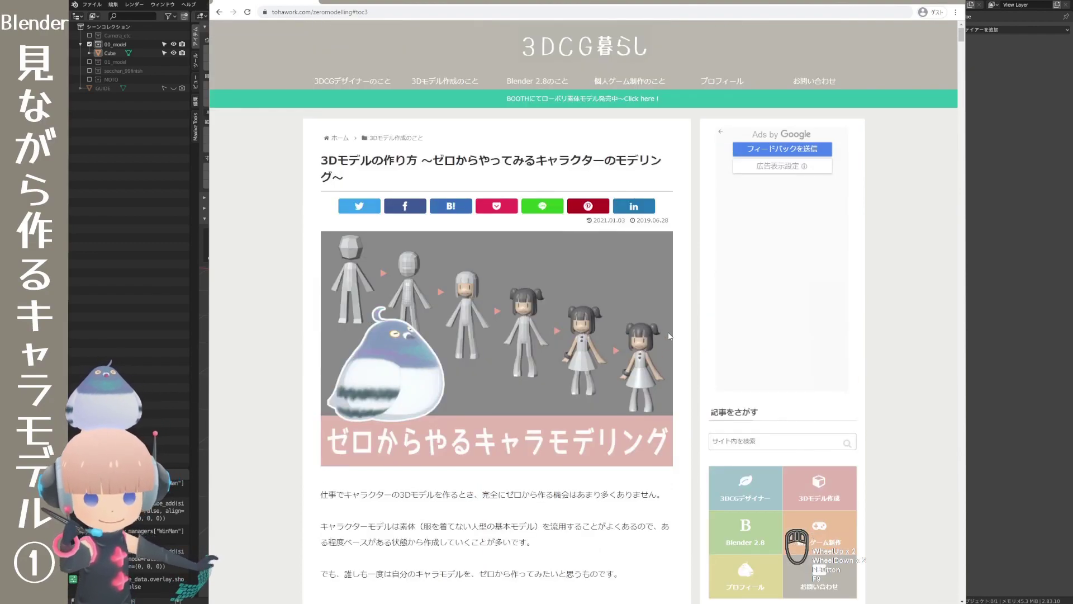
scroll(down, 3)
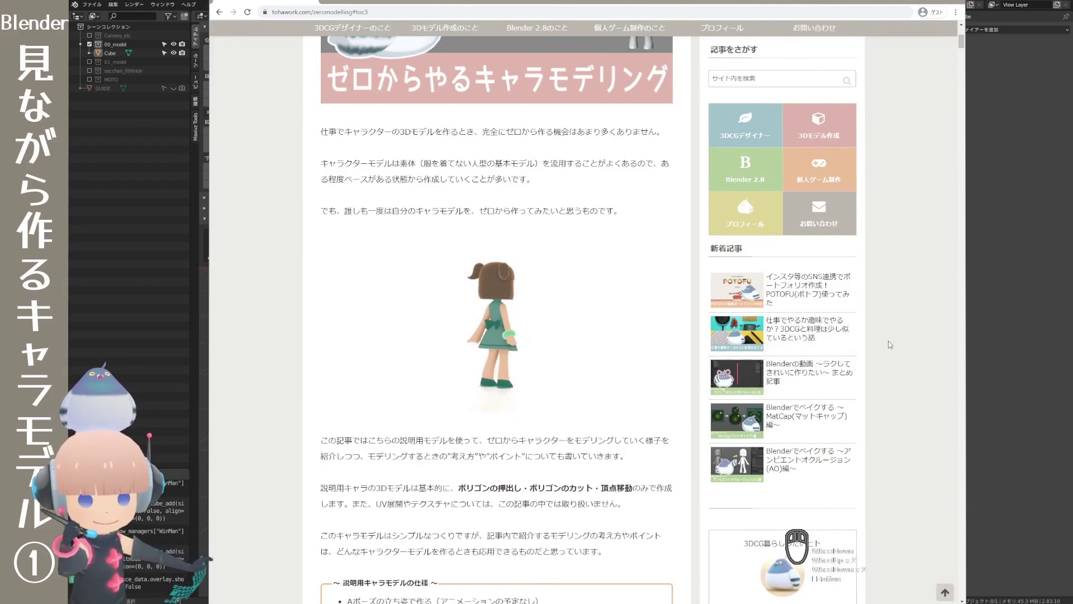
scroll(down, 3)
scroll(down, 3)
scroll(up, 3)
scroll(up, 3)
scroll(down, 3)
scroll(down, 3)
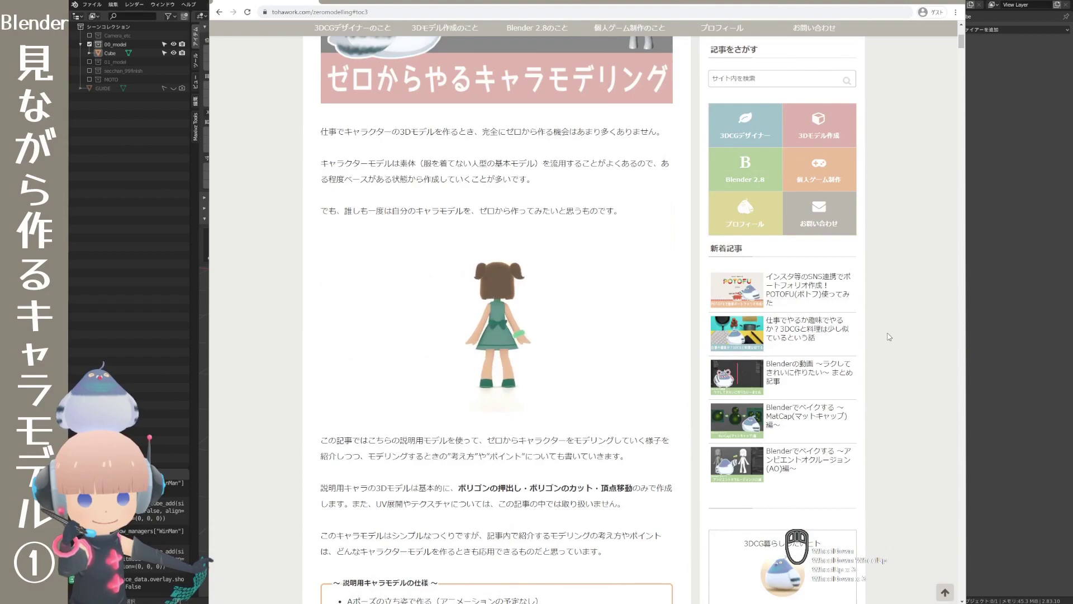
scroll(down, 3)
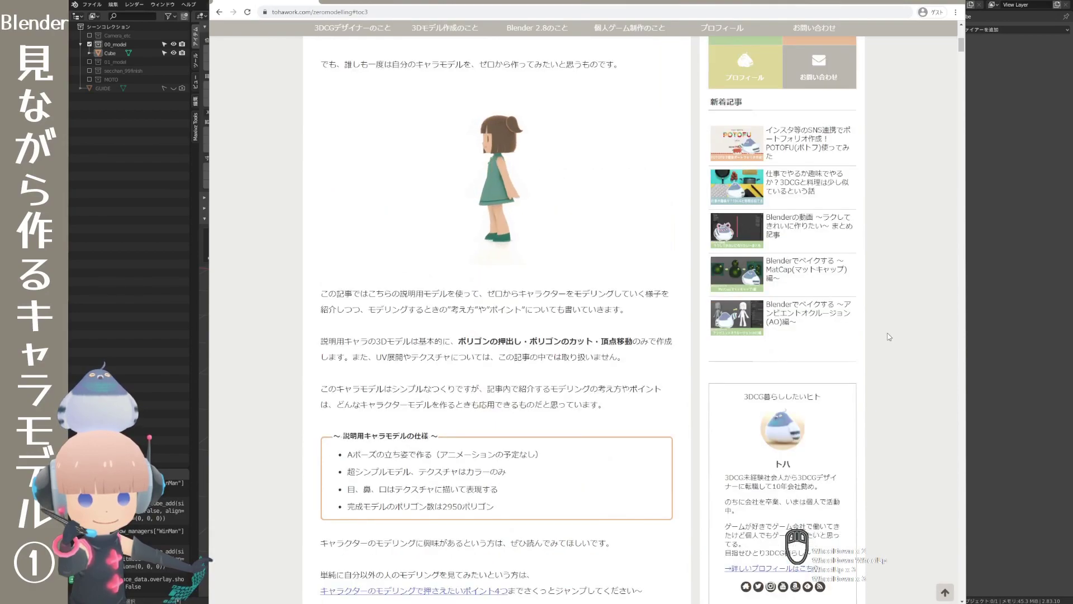
scroll(down, 3)
scroll(up, 3)
scroll(up, 3)
scroll(up, 3)
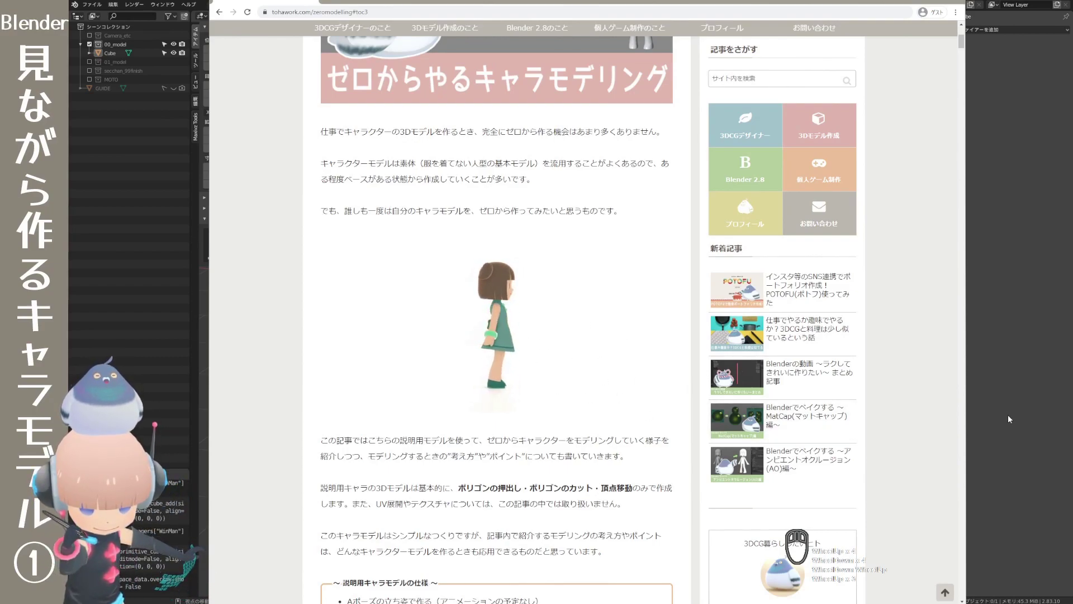
click(1013, 417)
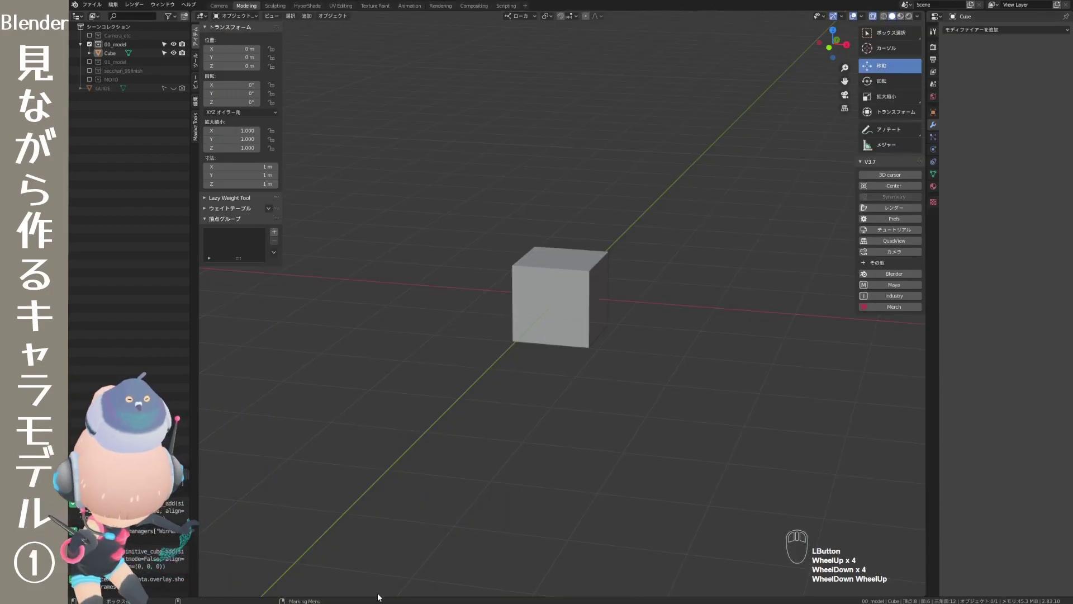
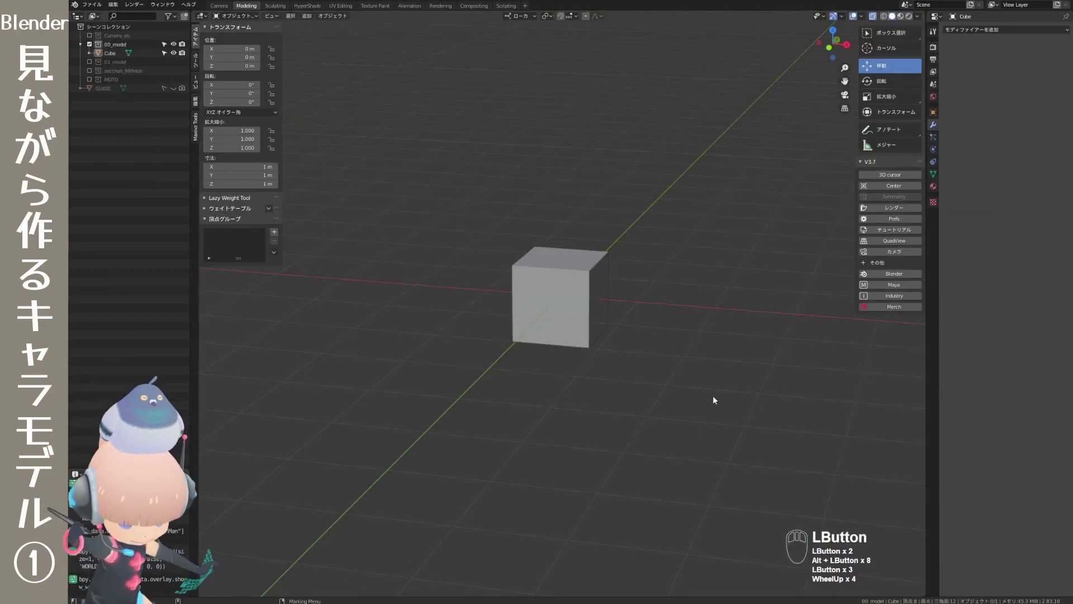
drag(703, 403, 705, 403)
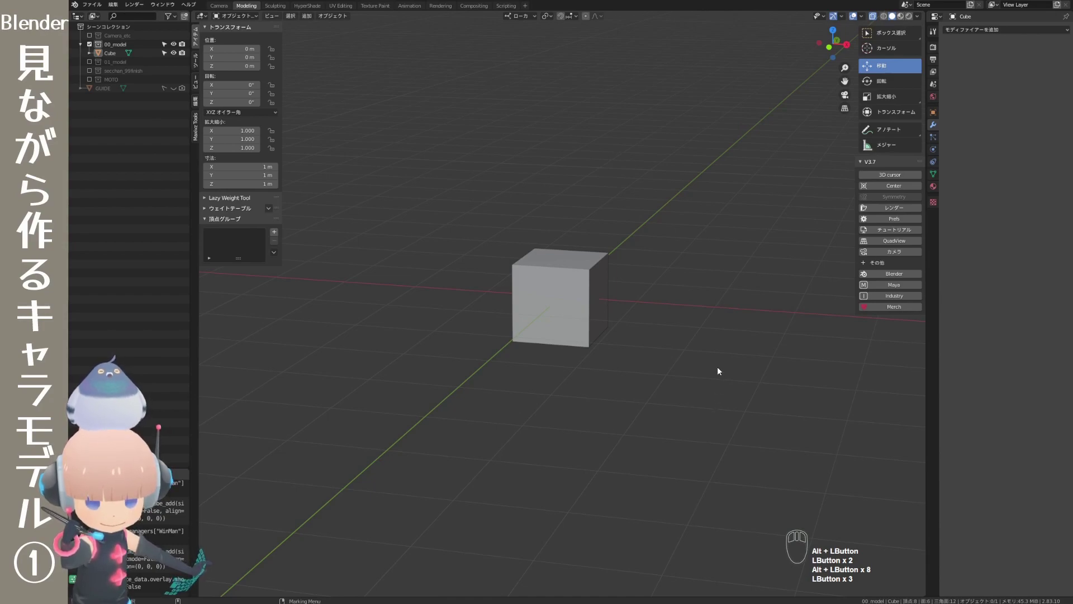
drag(704, 384, 696, 387)
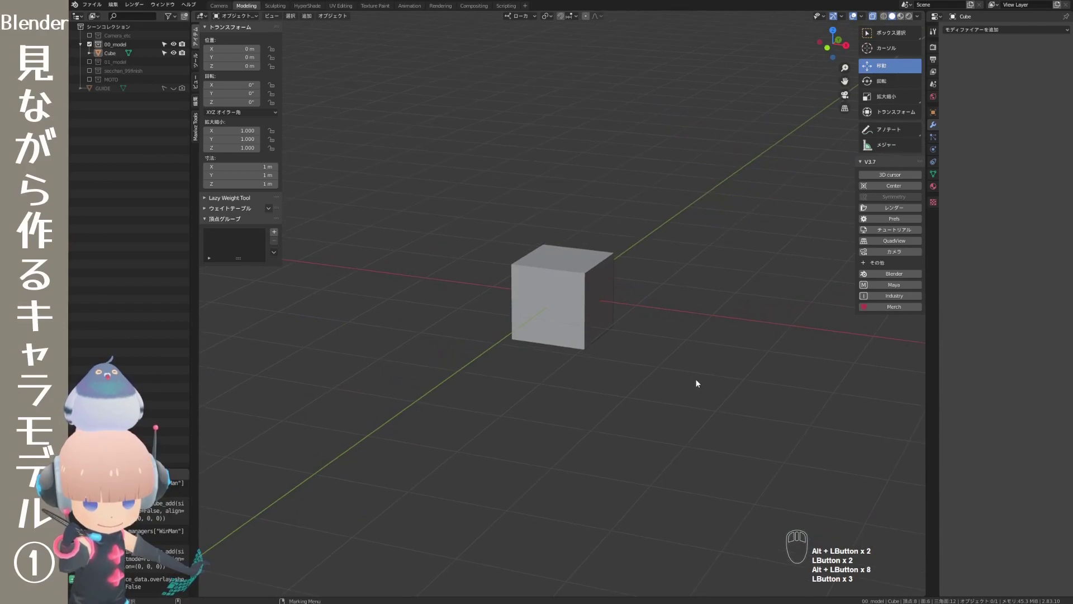
drag(689, 361, 699, 374)
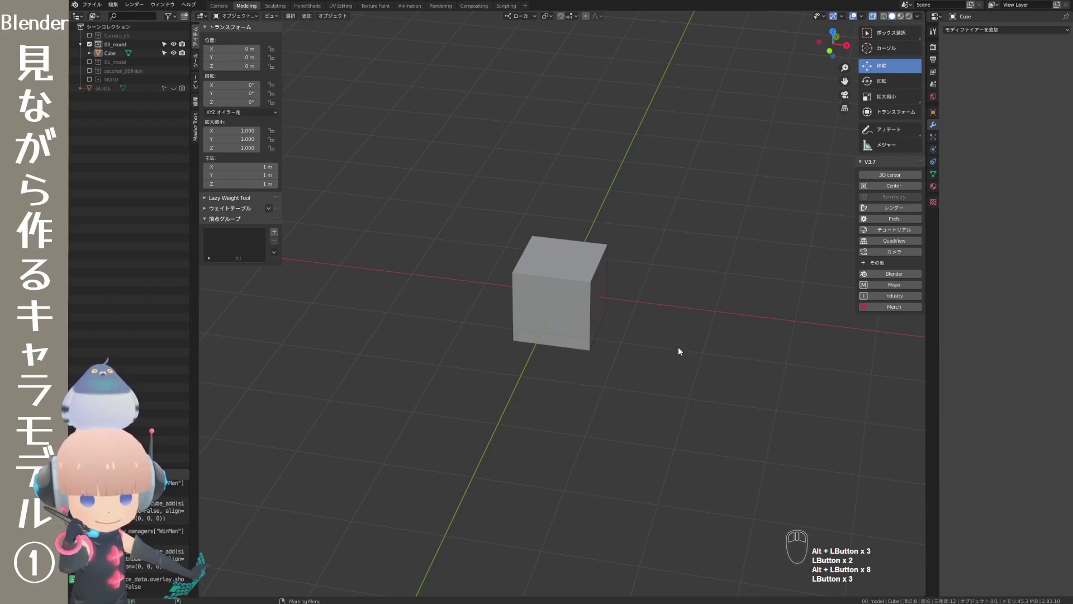
drag(650, 352, 635, 335)
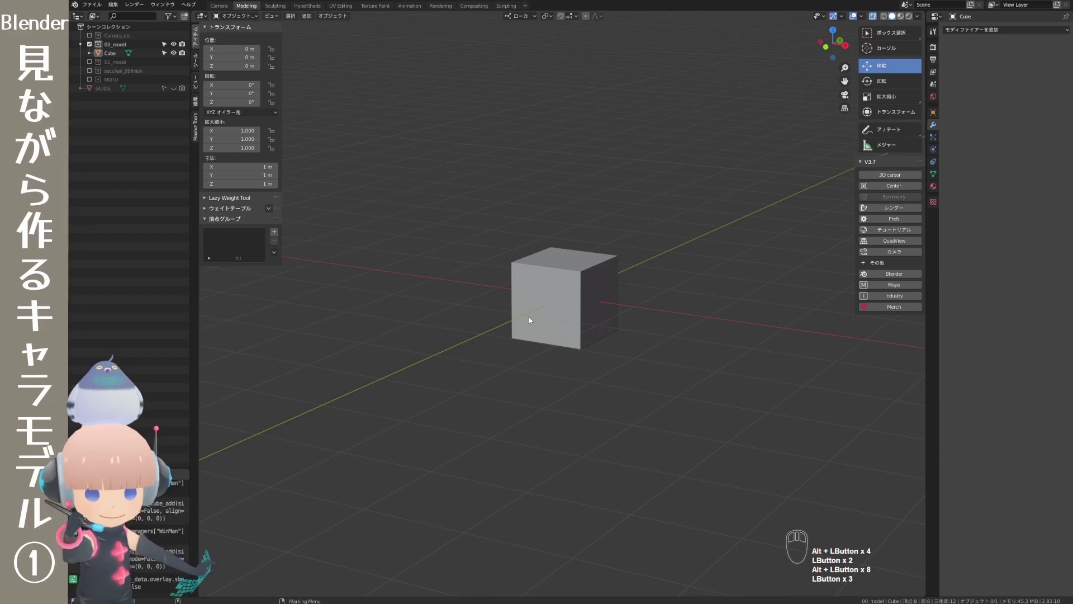
drag(548, 333, 554, 340)
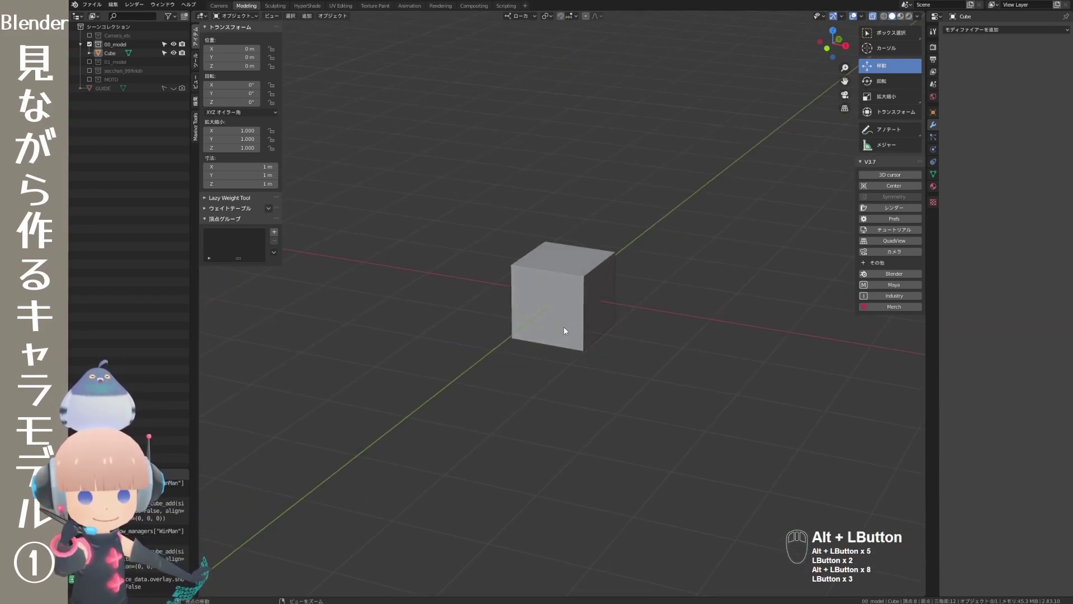
drag(576, 317, 595, 317)
drag(602, 307, 594, 301)
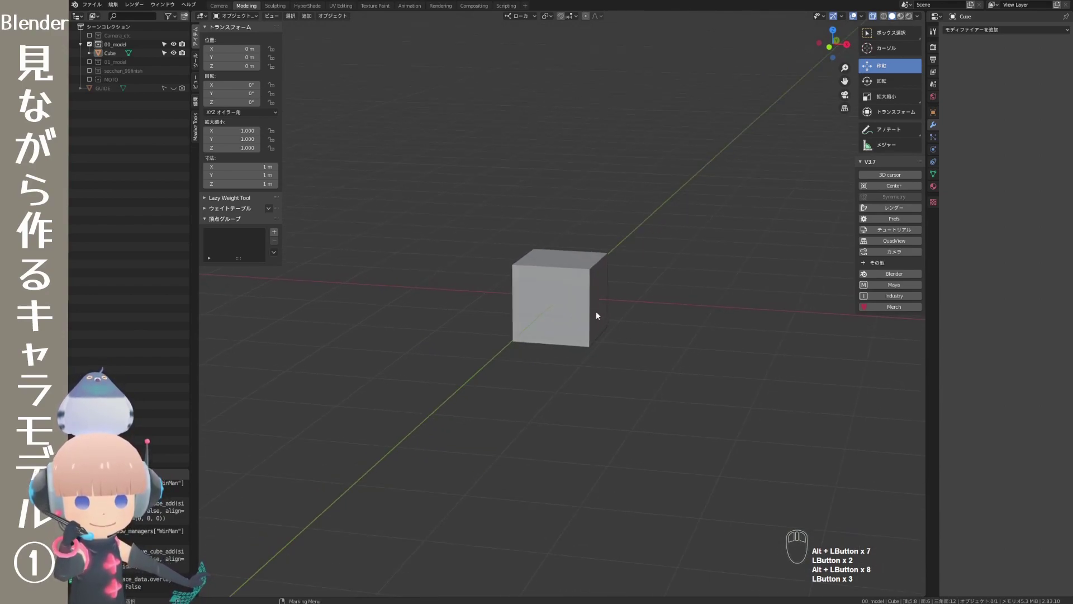
drag(594, 302, 588, 304)
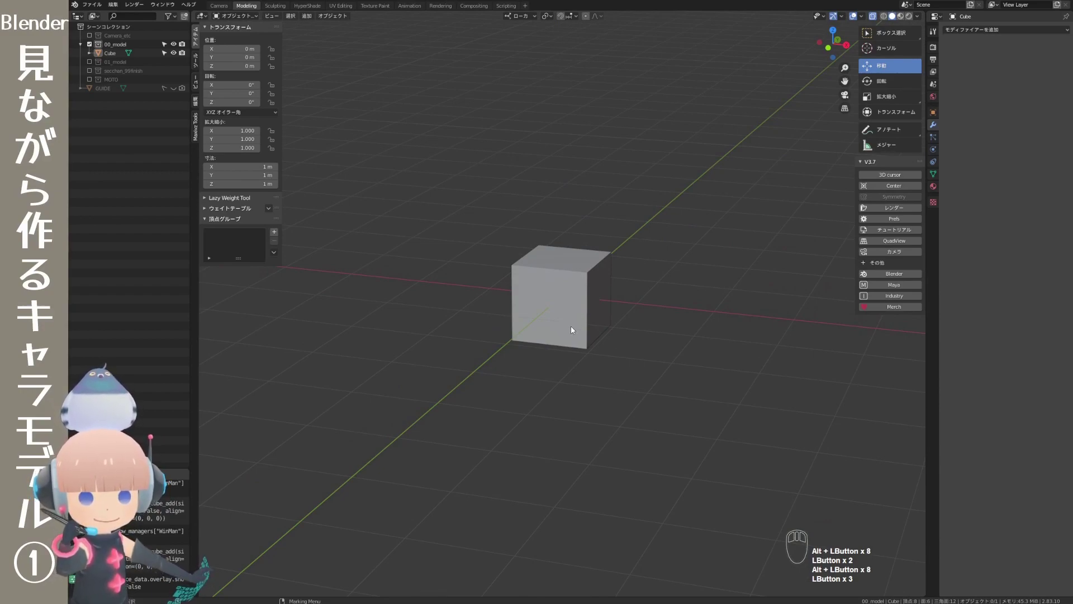
drag(582, 321, 592, 310)
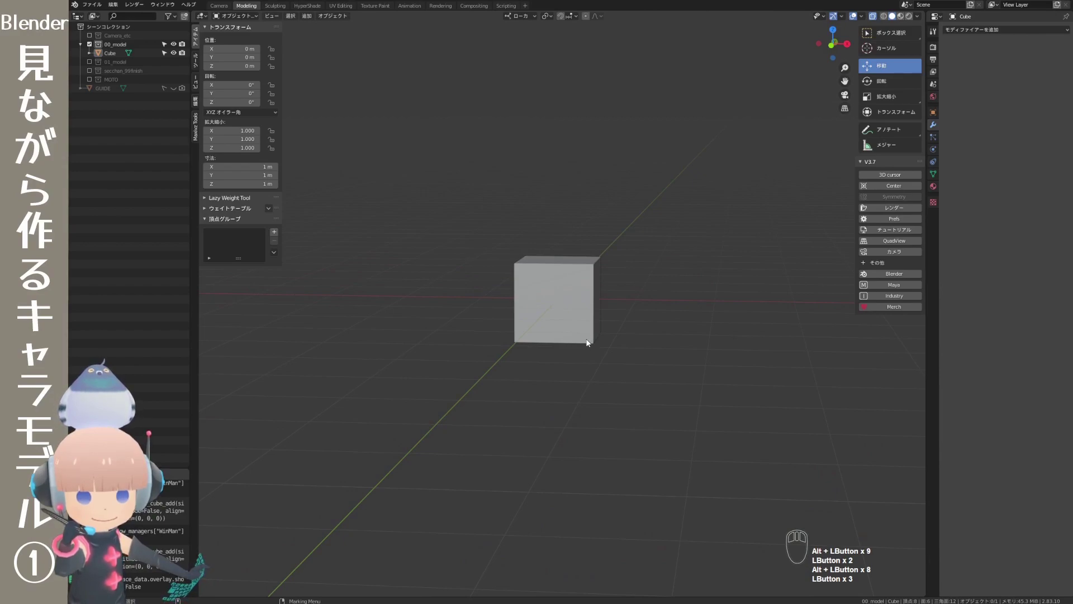
drag(591, 317, 578, 324)
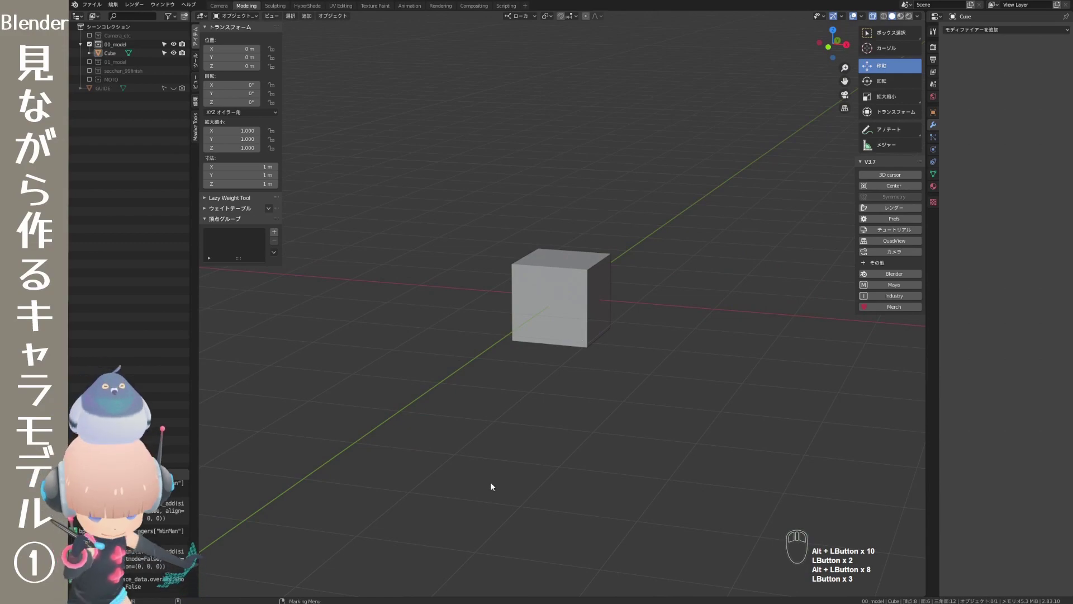
Back in Chrome, scroll past the table of contents to the cube-to-head-and-body step diagrams.
click(431, 530)
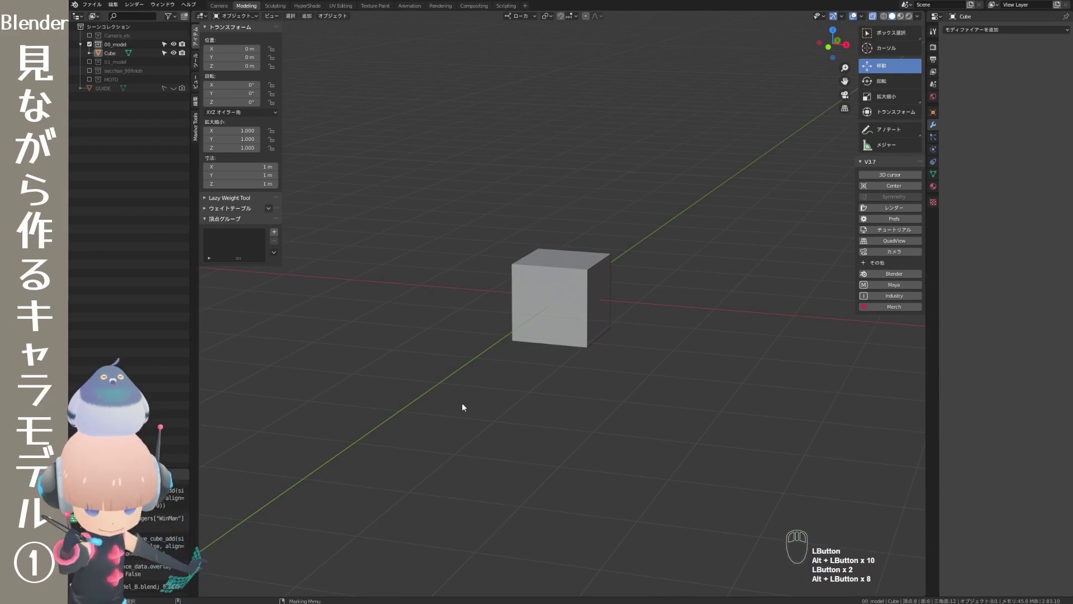
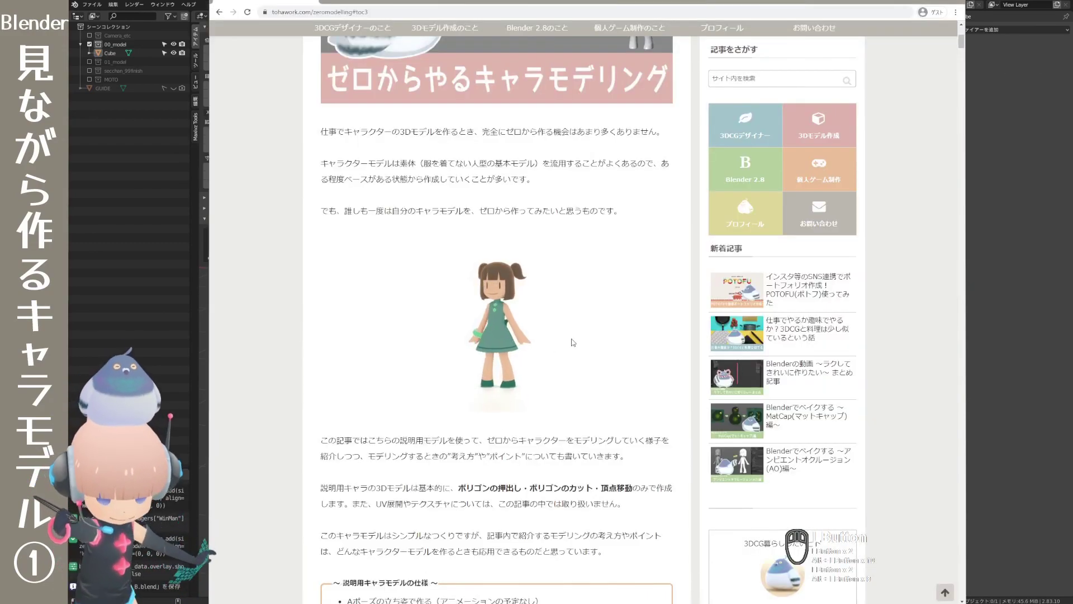
scroll(down, 3)
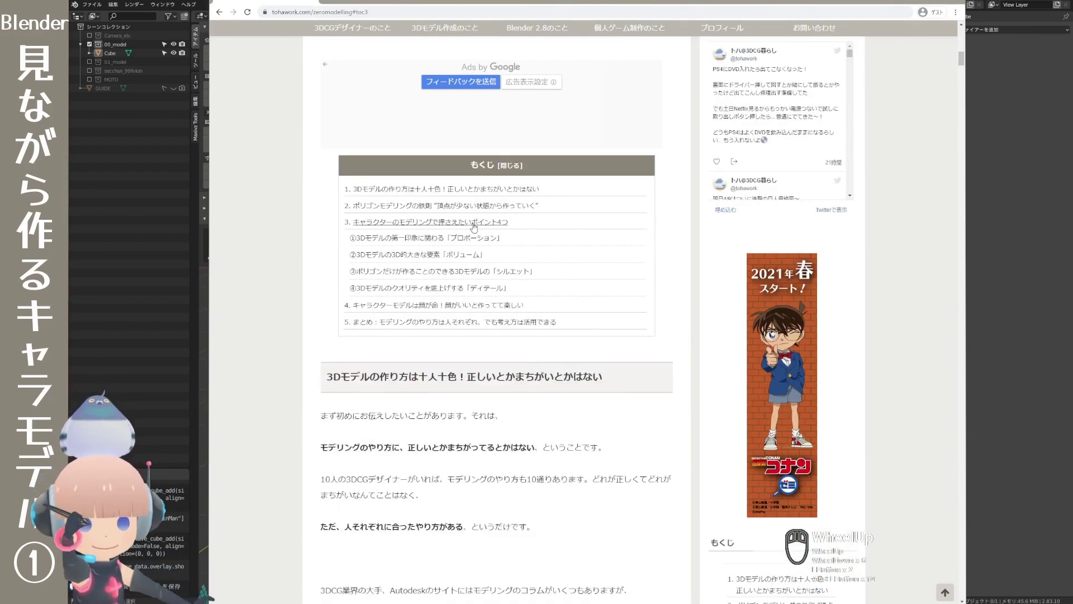
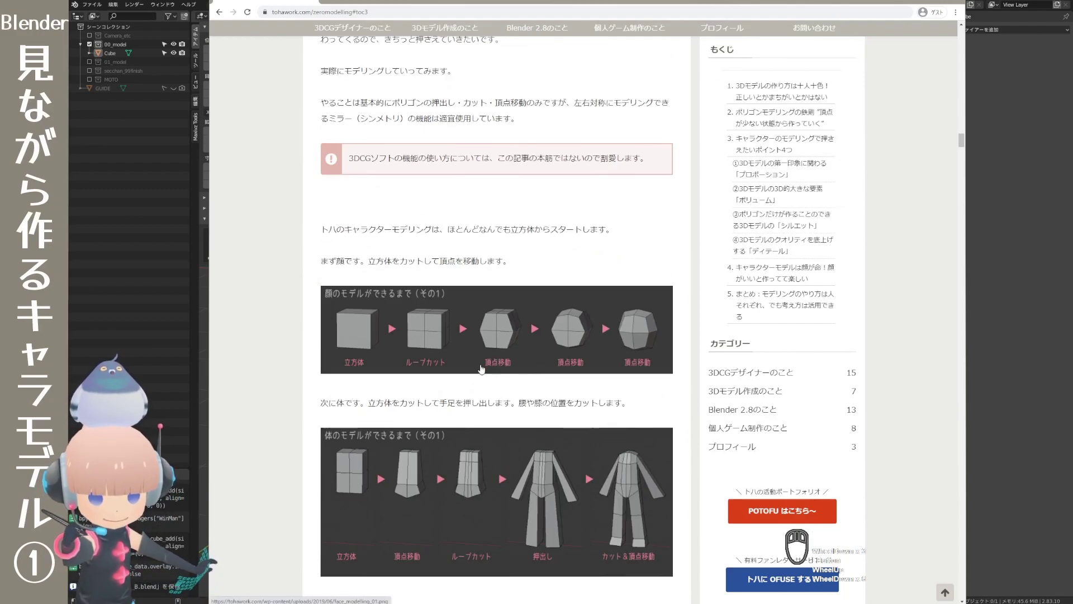
scroll(down, 3)
scroll(down, 3)
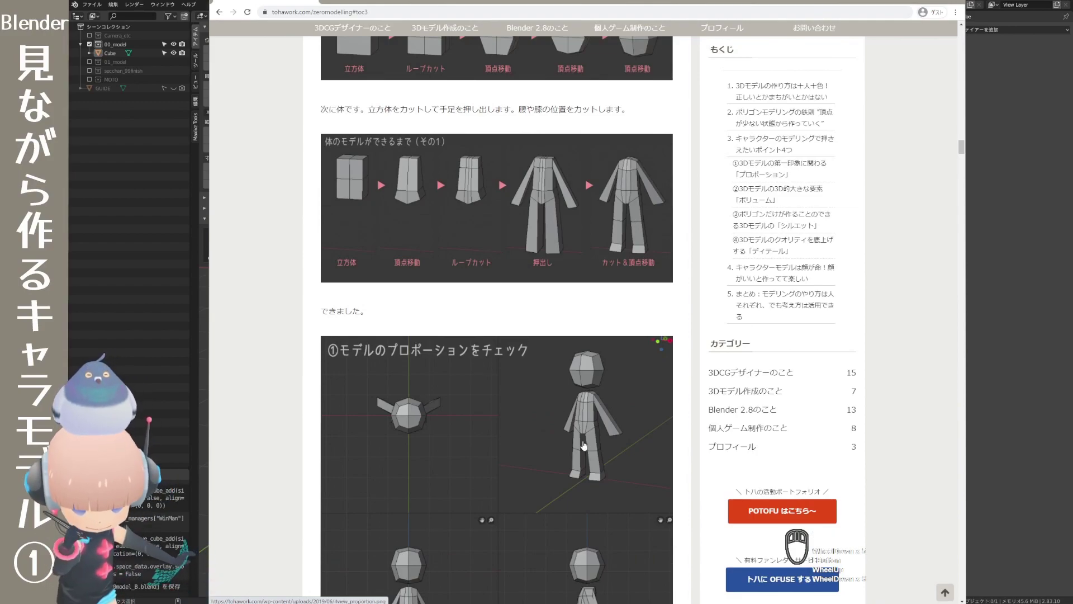
scroll(up, 3)
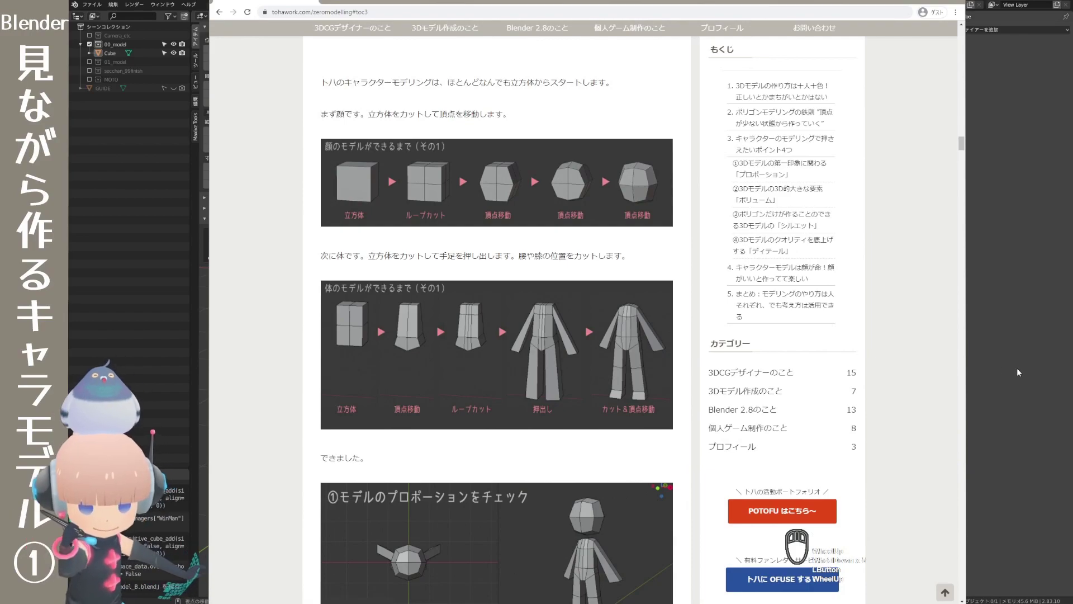
Return to Blender, select the default cube and focus the N-panel Dimensions X field.
click(1020, 372)
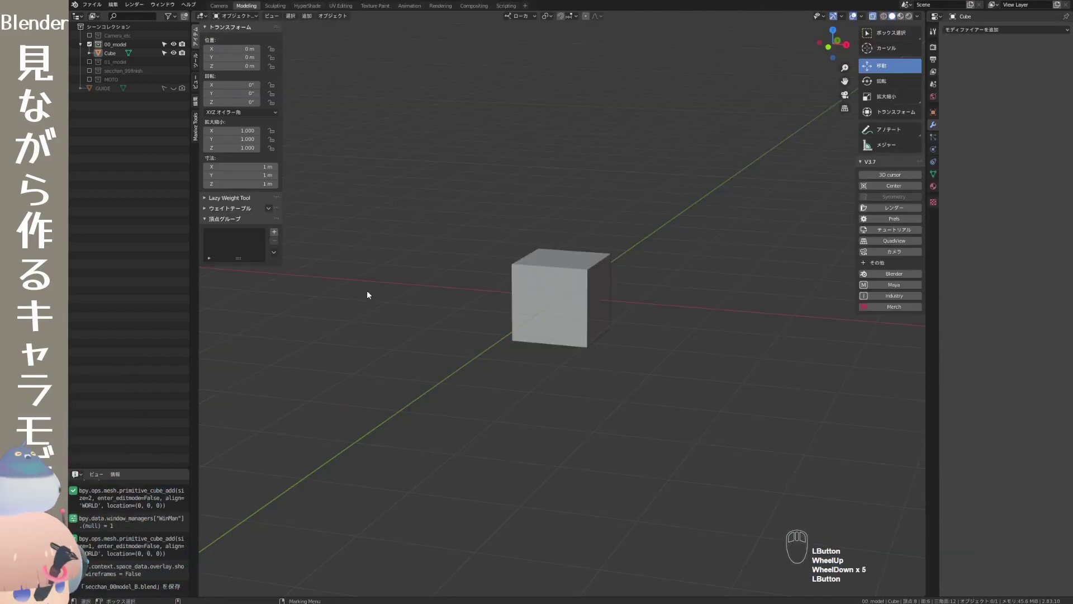
drag(525, 387, 516, 383)
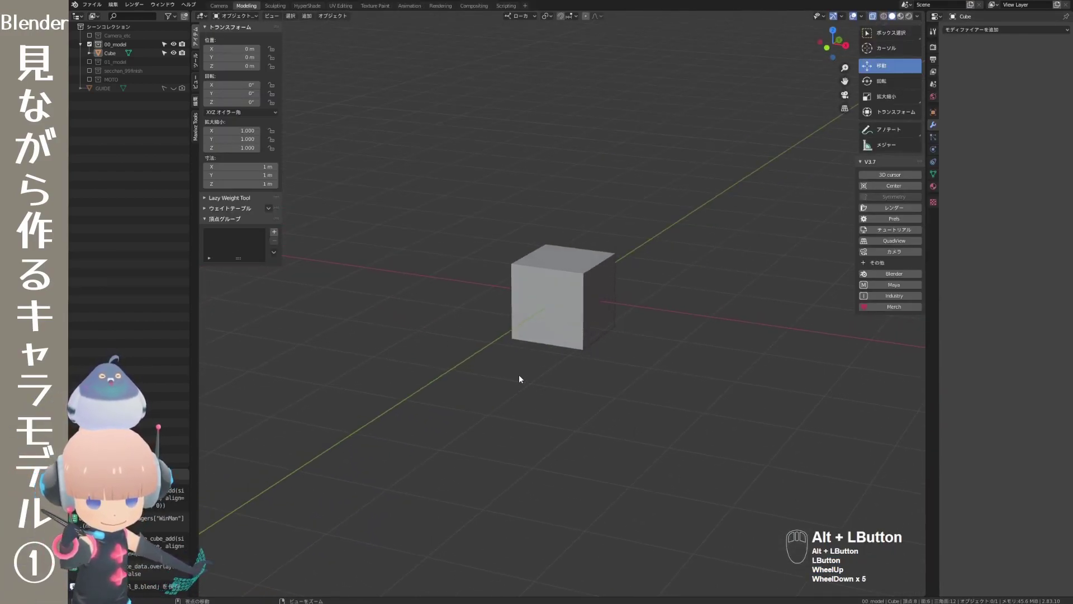
click(593, 264)
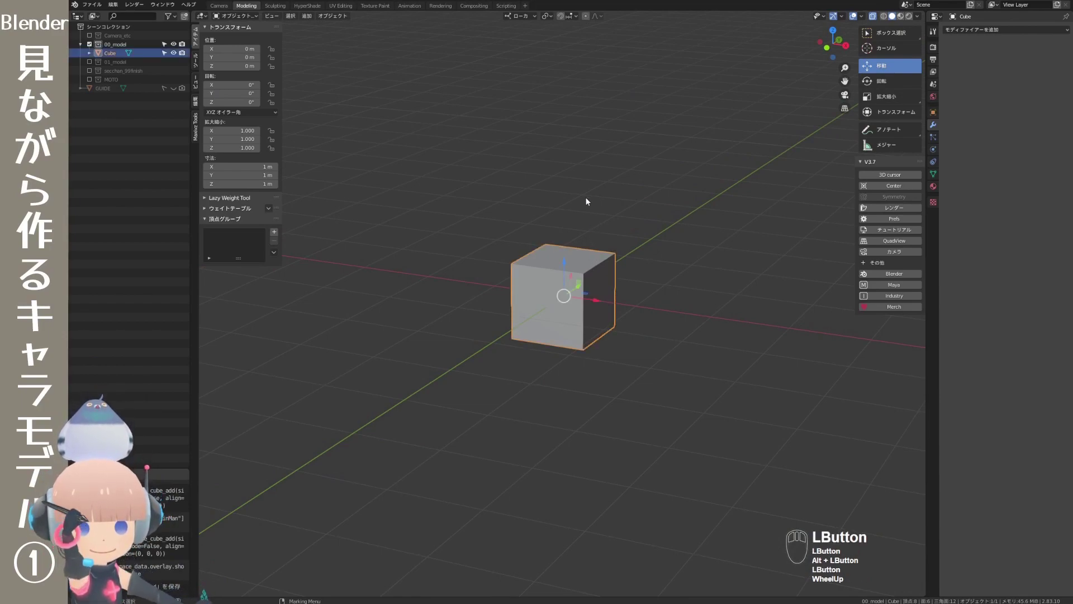
drag(612, 174, 618, 174)
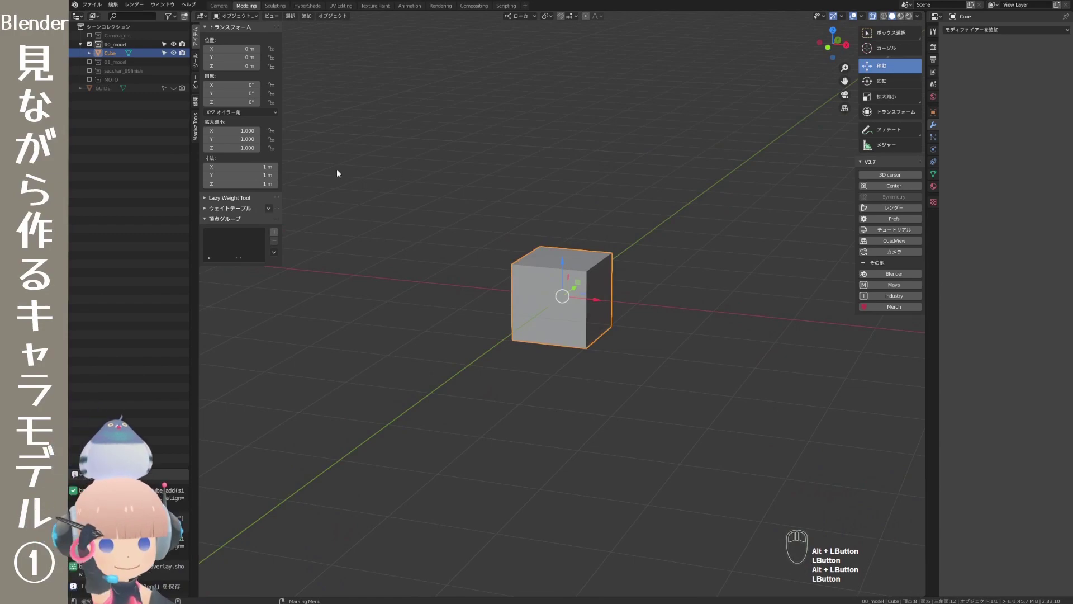
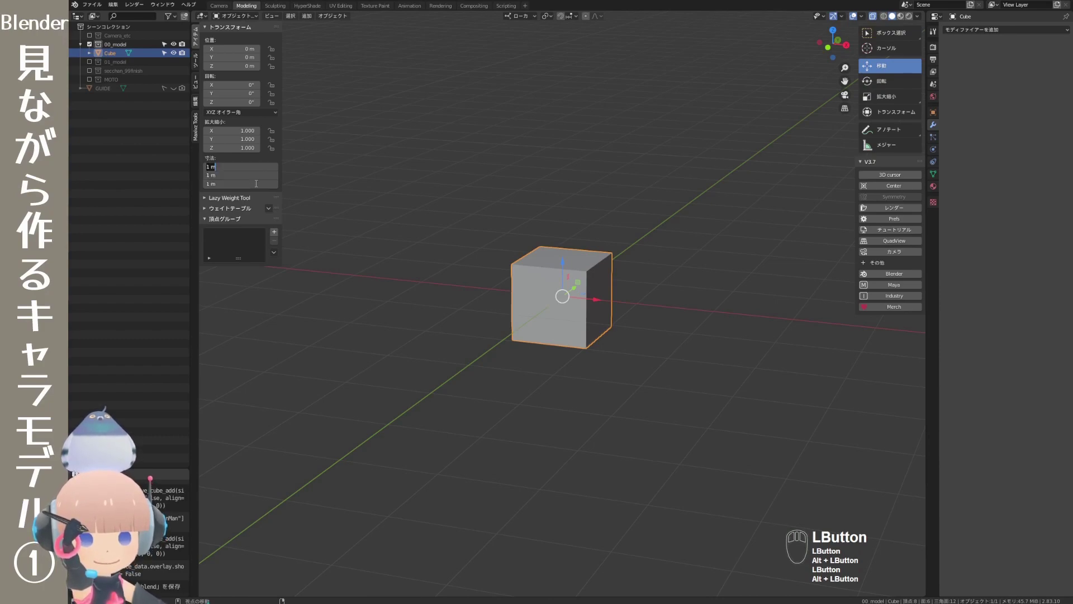
Set the cube's dimensions to 0.3 m on X, Y and Z.
key(KP_Decimal)
key(KP_3)
key(Return)
drag(335, 216, 352, 207)
middle_click(483, 263)
drag(500, 251, 538, 272)
right_click(500, 252)
Raise the 0.3 m cube on Z to about 1.26 m above the ground.
drag(554, 247, 567, 114)
click(630, 122)
drag(644, 213, 641, 243)
drag(640, 277, 632, 293)
drag(617, 320, 631, 314)
drag(633, 303, 638, 281)
drag(650, 304, 662, 328)
drag(628, 332, 633, 333)
drag(627, 370, 629, 353)
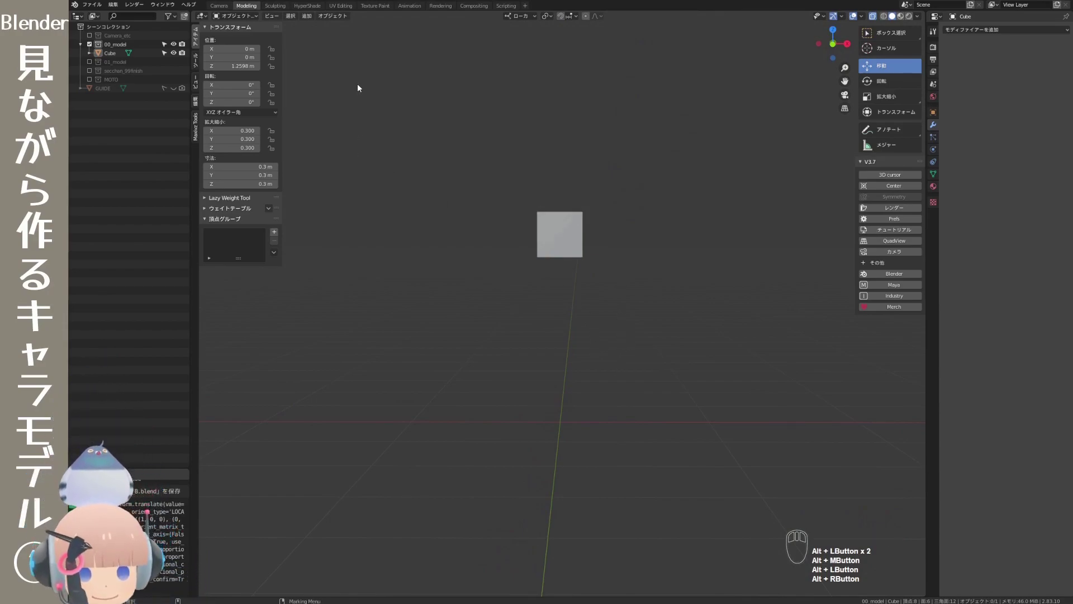
drag(384, 129, 370, 142)
click(471, 310)
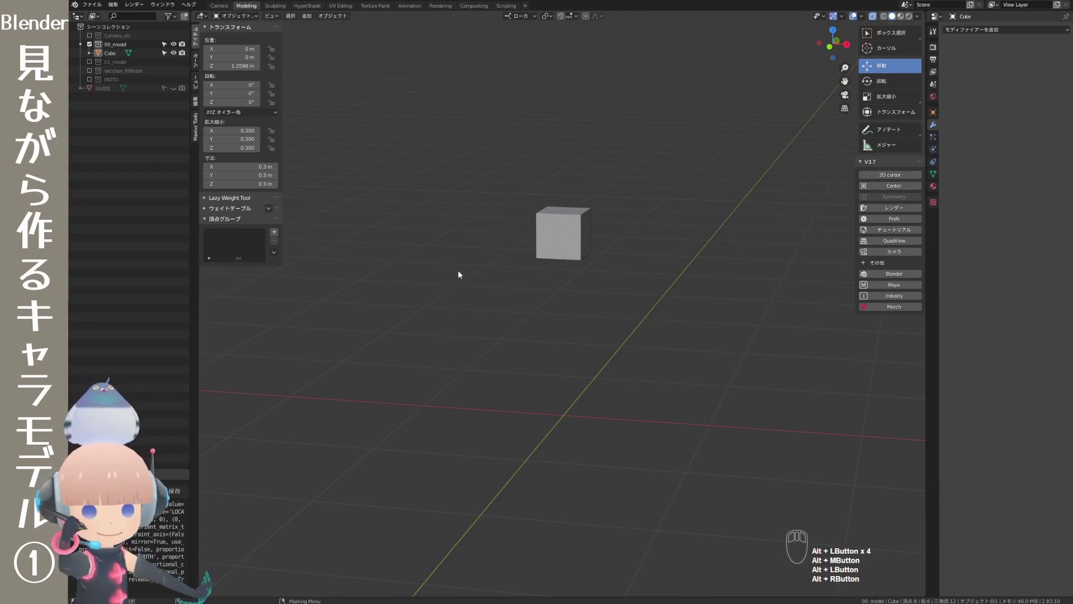
click(462, 264)
drag(503, 251, 511, 237)
Add a new mesh cube of size 1.2 m and lift it to Z 0.6 m so it sits on the ground.
click(500, 254)
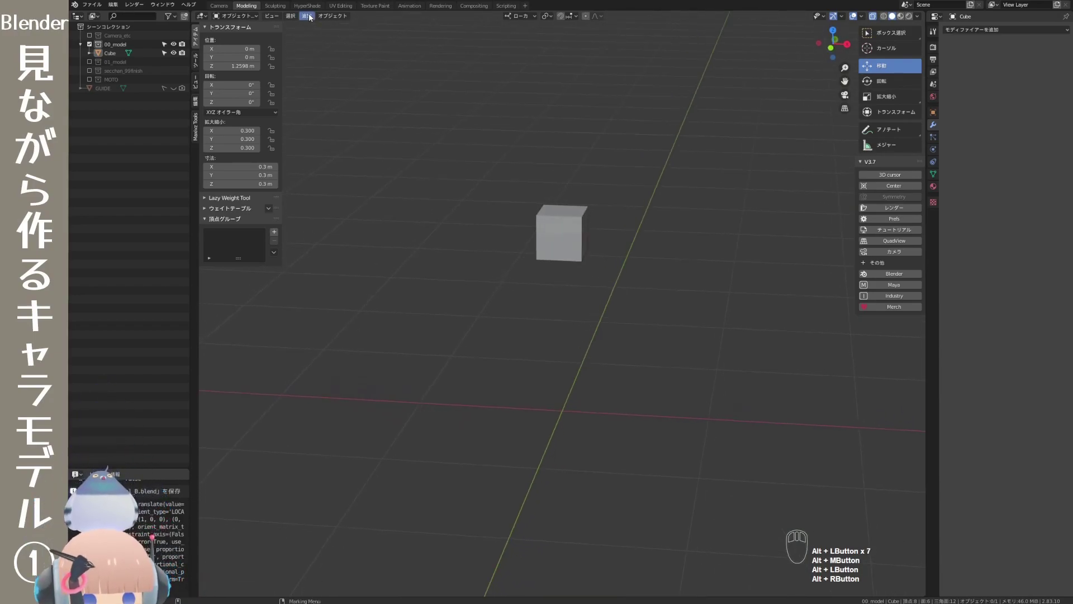
click(310, 16)
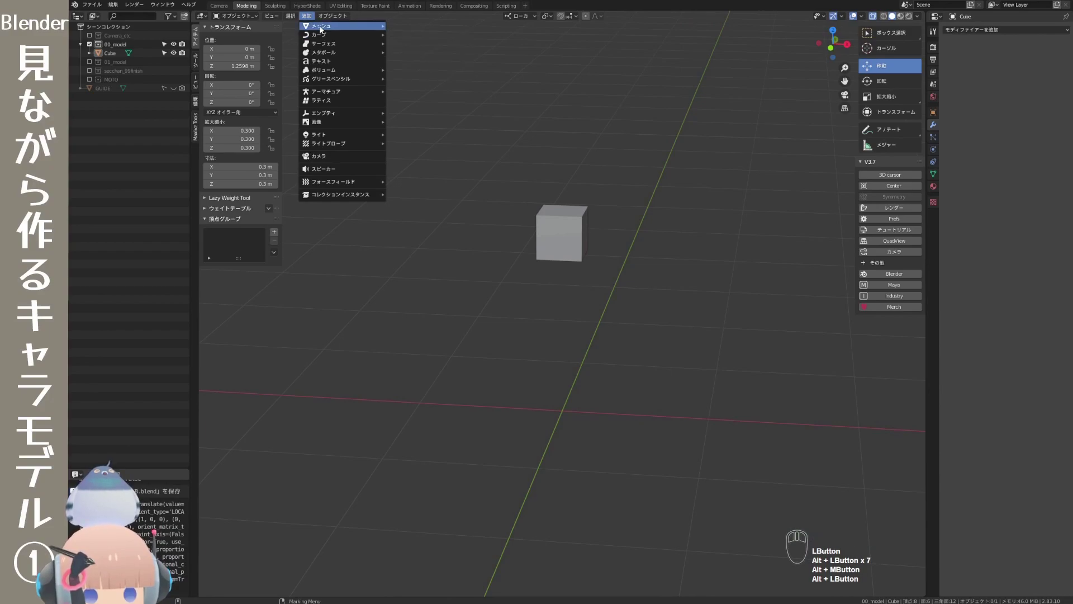
click(421, 36)
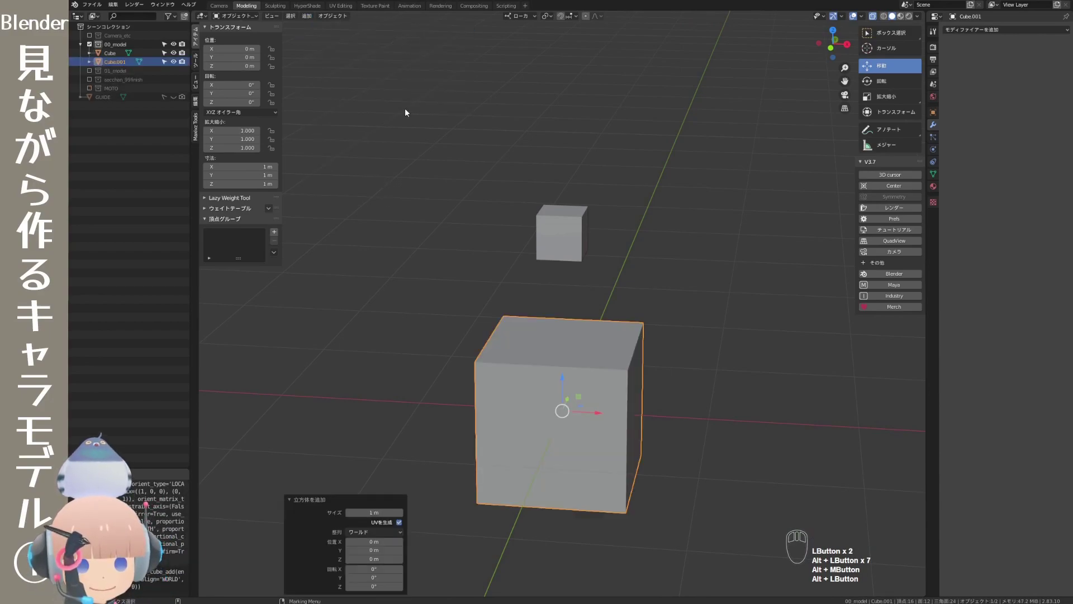
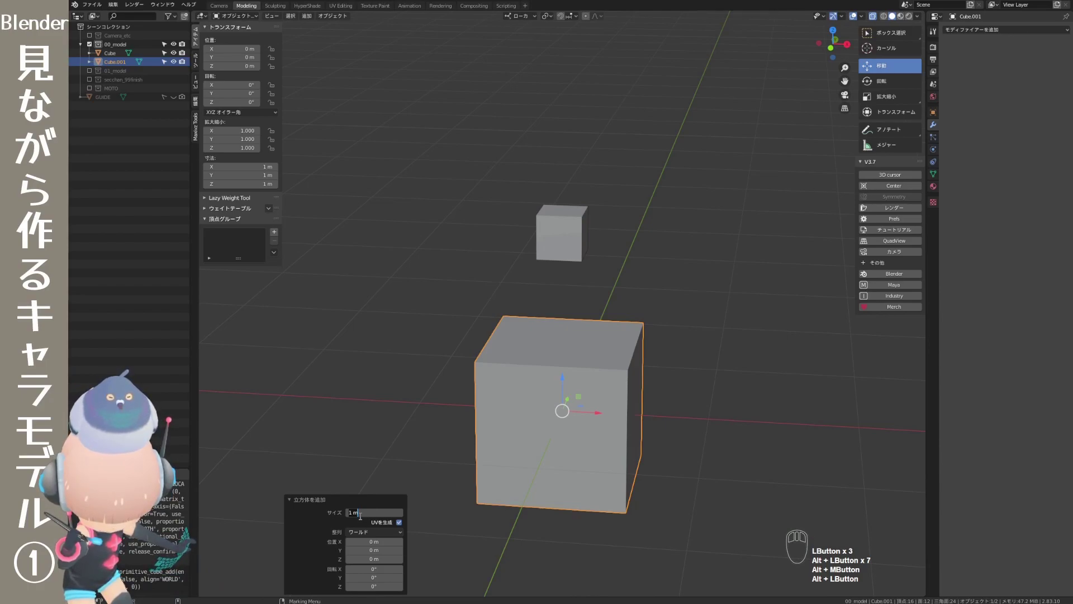
key(KP_1)
key(KP_Decimal)
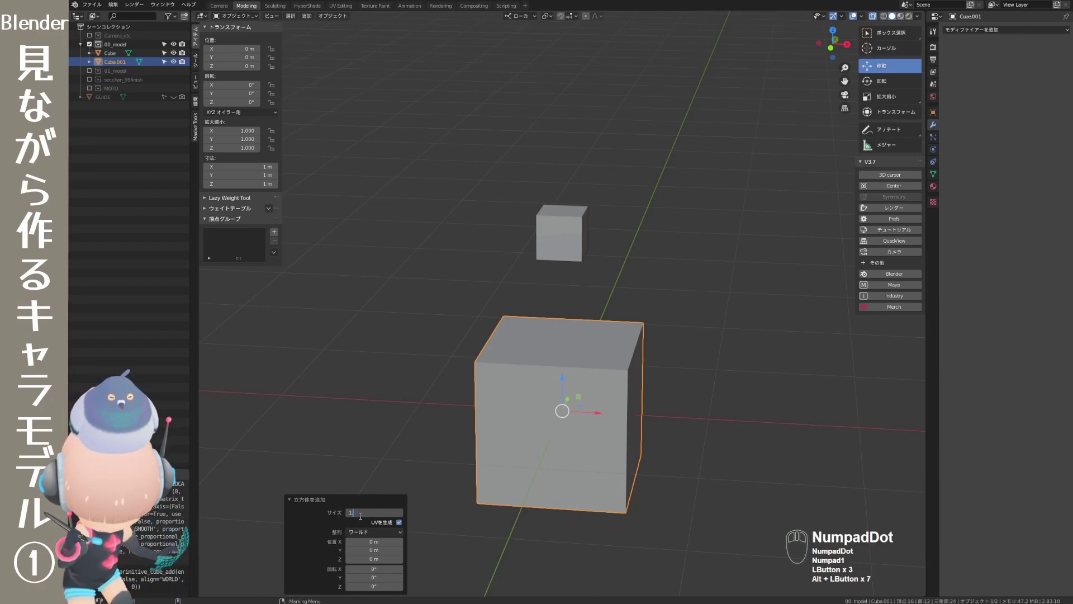
key(KP_2)
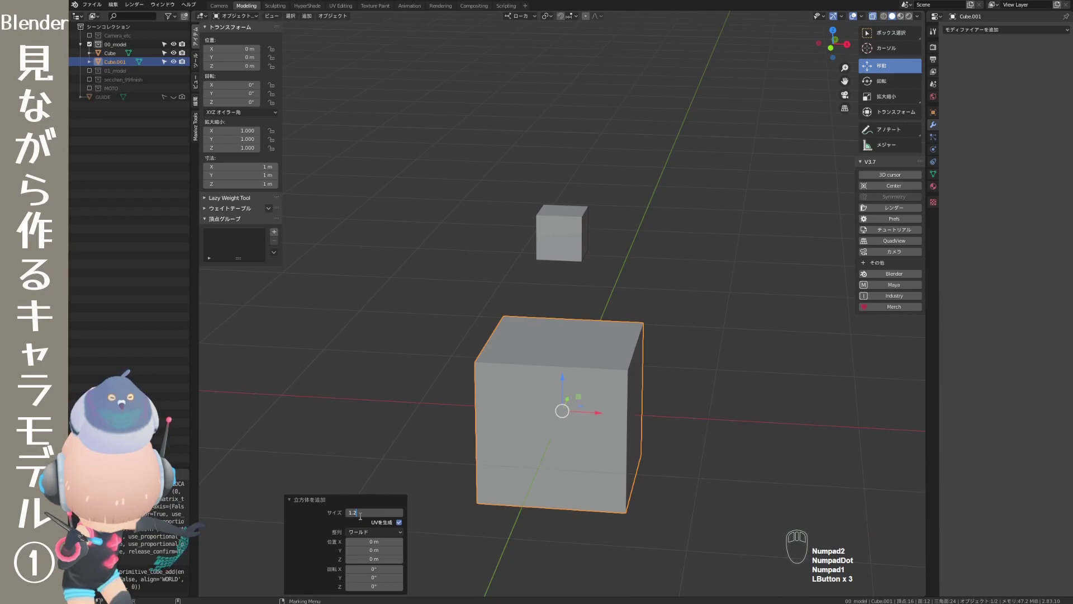
key(Return)
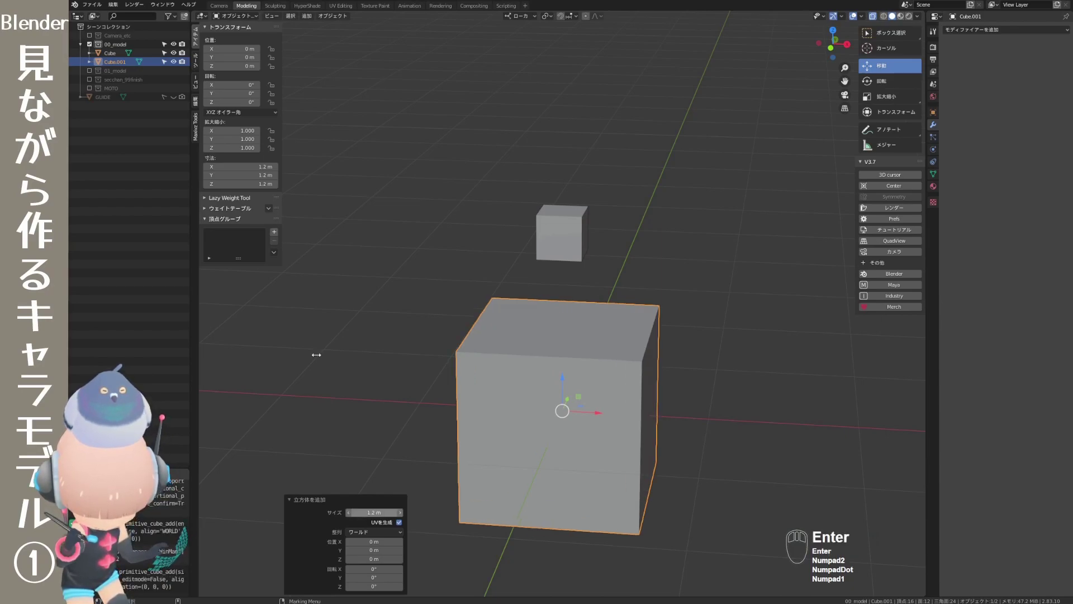
drag(356, 416, 360, 410)
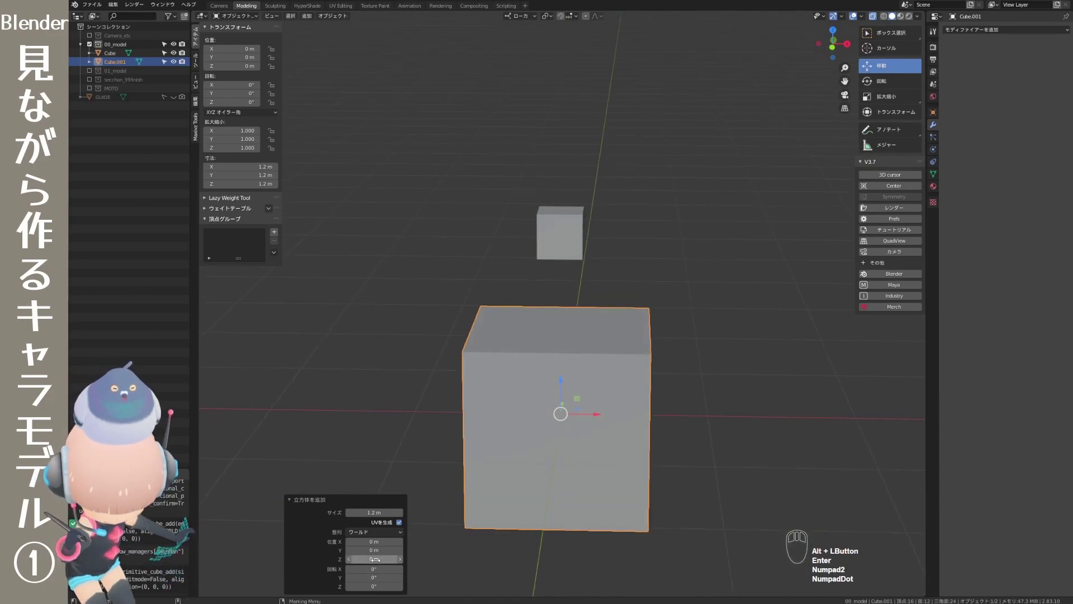
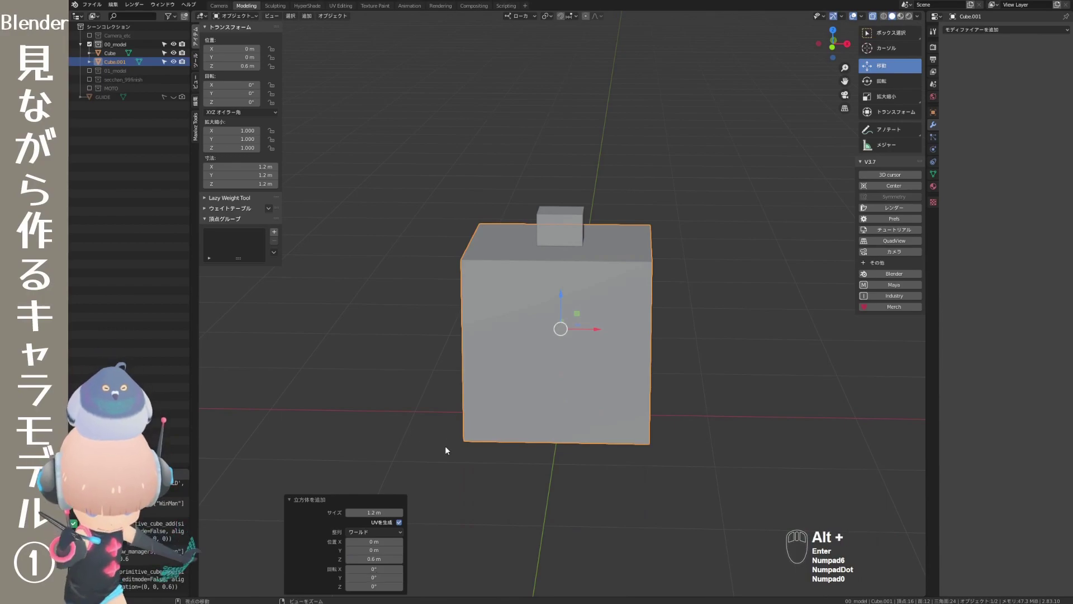
Narrow the tall box to 0.1 m in X and Y and move it to the left of the small cube.
drag(493, 520, 485, 526)
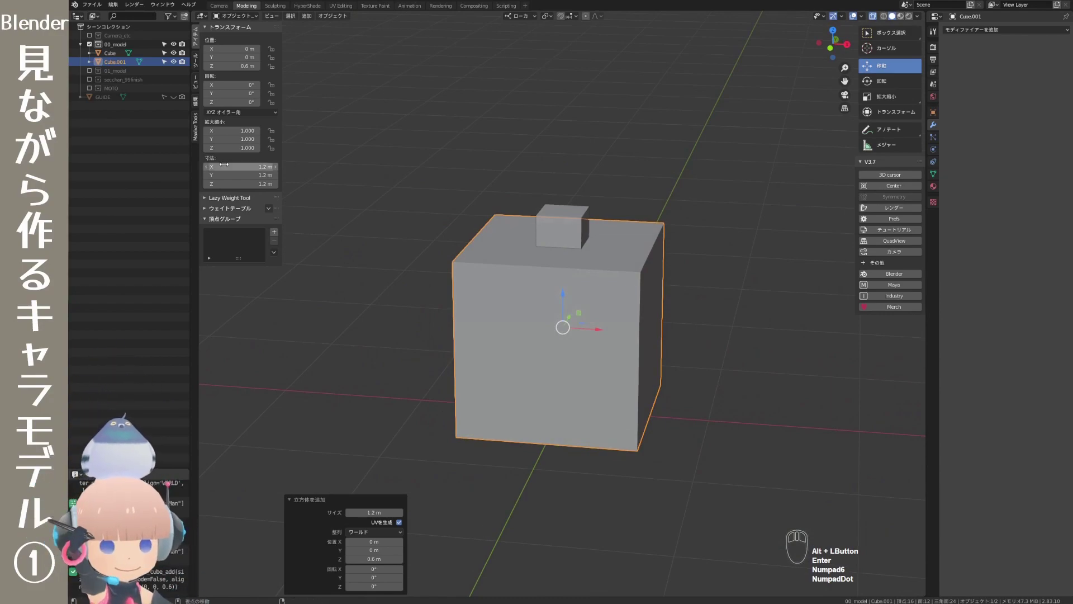
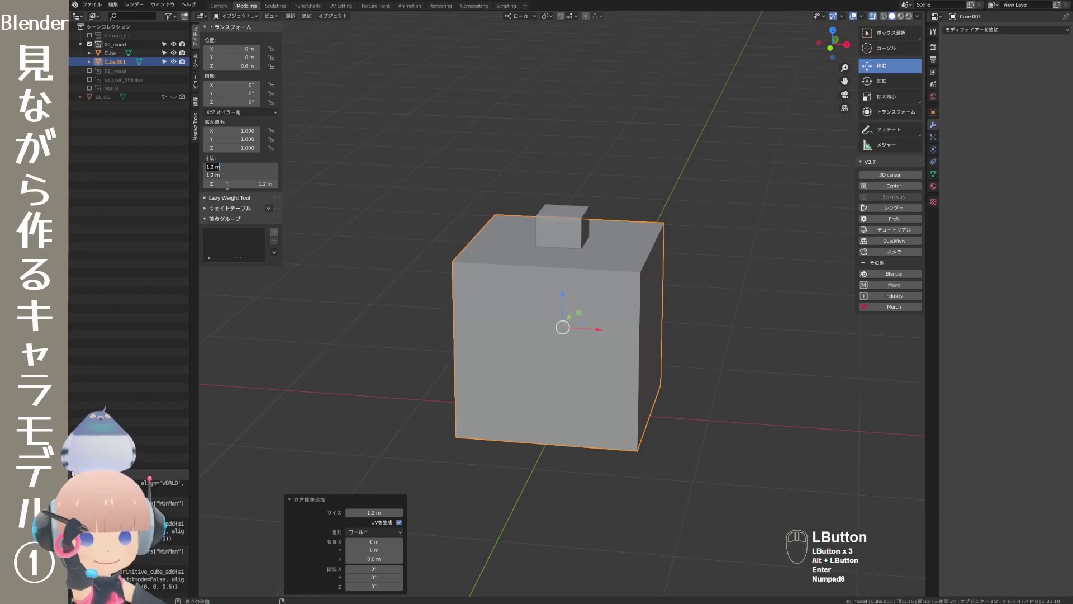
key(KP_0)
key(KP_Decimal)
key(KP_1)
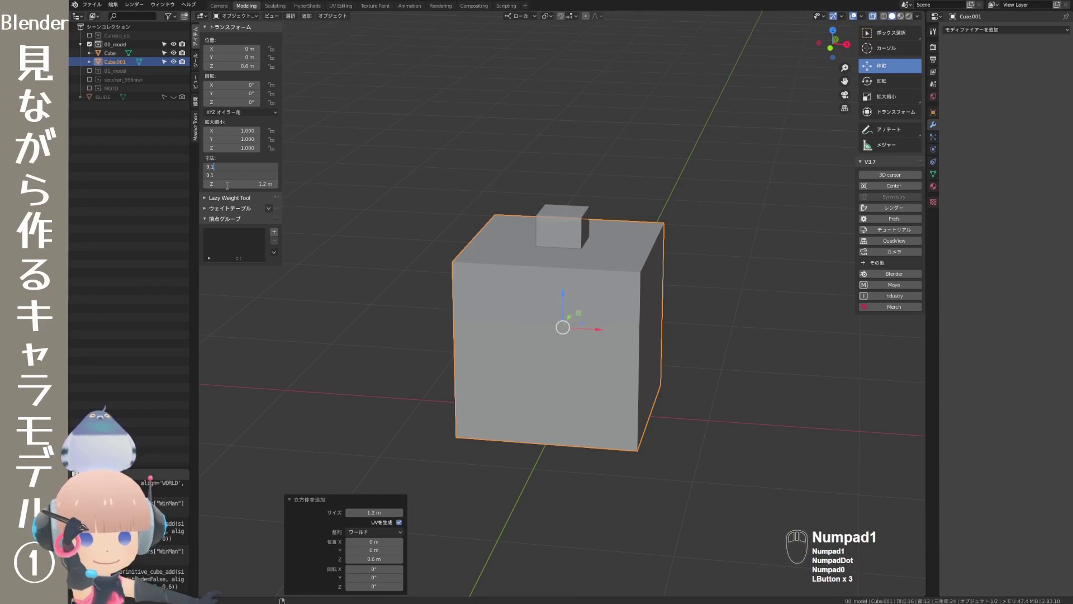
key(Return)
click(666, 339)
drag(599, 333, 492, 339)
drag(527, 420, 518, 421)
Lower the small head cube to about 1.02 m beside the thin bar.
click(570, 364)
drag(543, 370, 549, 380)
click(458, 347)
drag(496, 339, 502, 315)
click(558, 257)
drag(563, 197, 563, 235)
drag(595, 363, 589, 364)
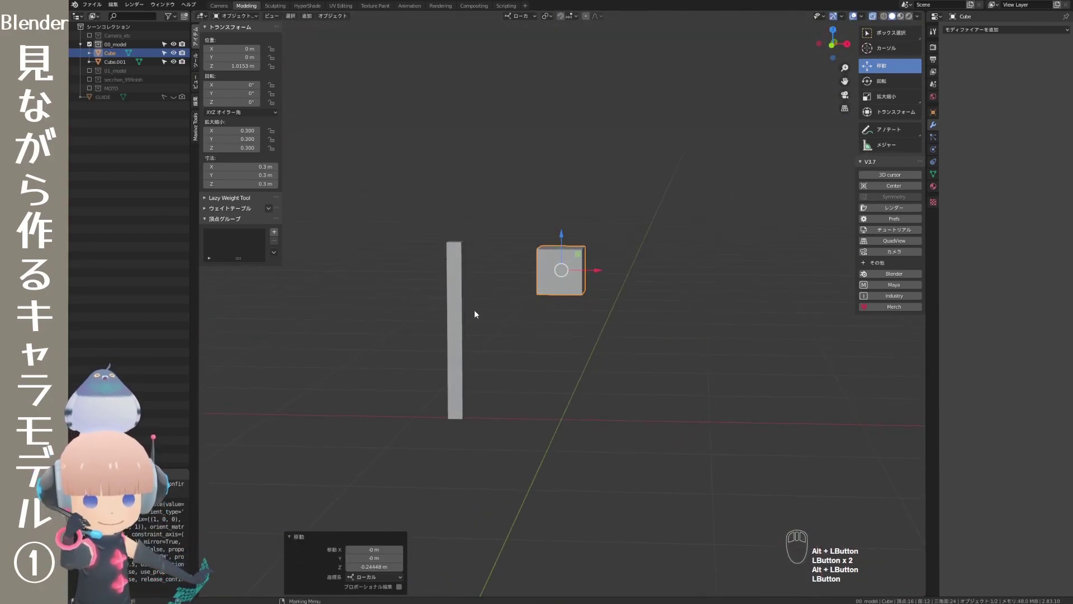
drag(494, 336, 498, 326)
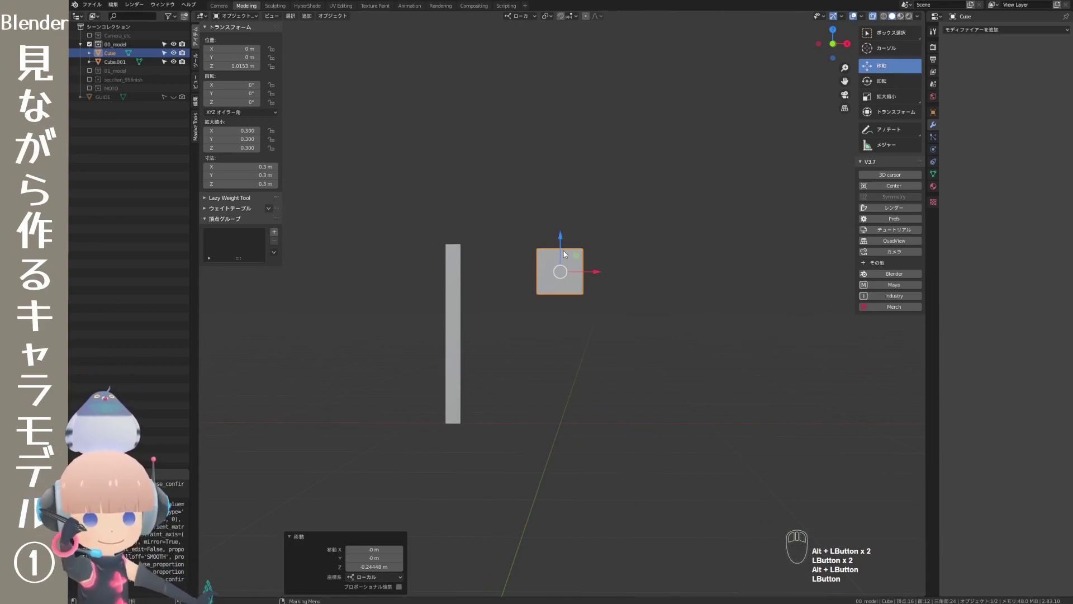
drag(621, 227, 607, 237)
click(617, 228)
drag(634, 219, 641, 209)
right_click(586, 305)
double_click(589, 306)
click(612, 313)
right_click(612, 313)
click(617, 308)
middle_click(623, 294)
click(623, 291)
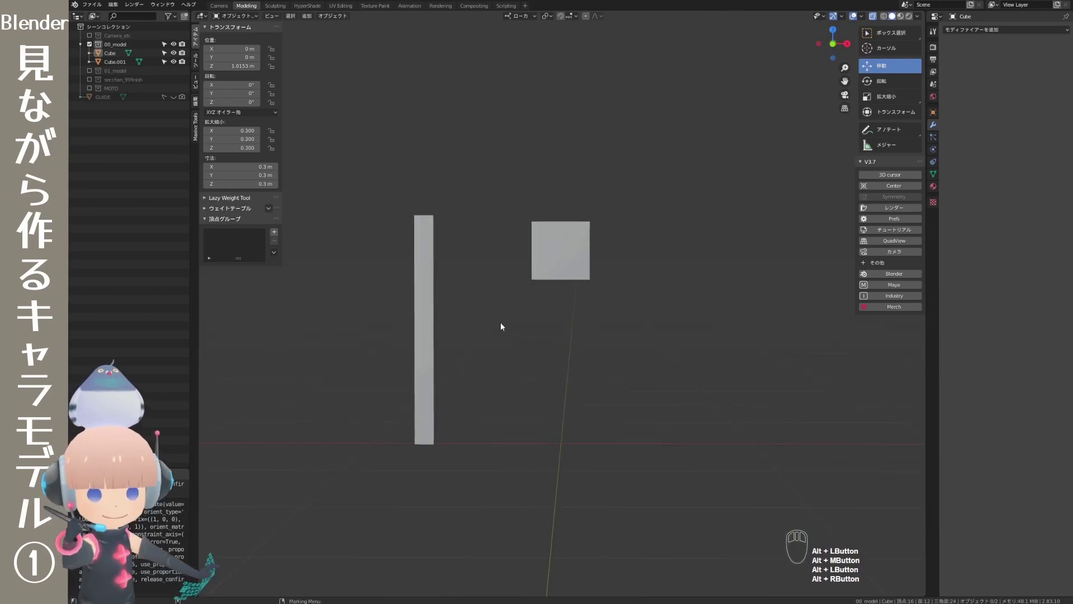
click(531, 369)
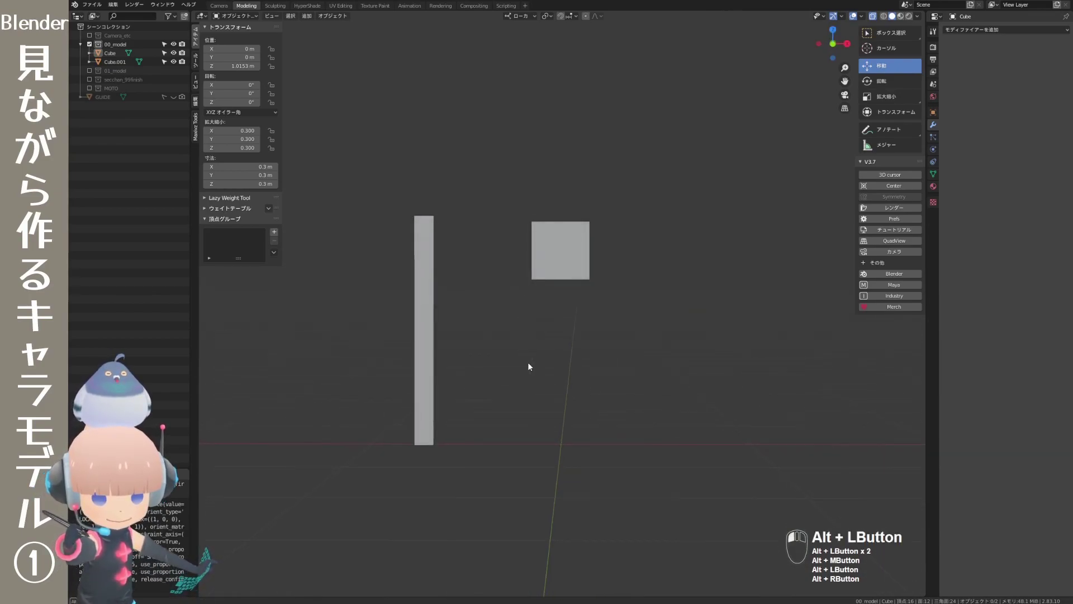
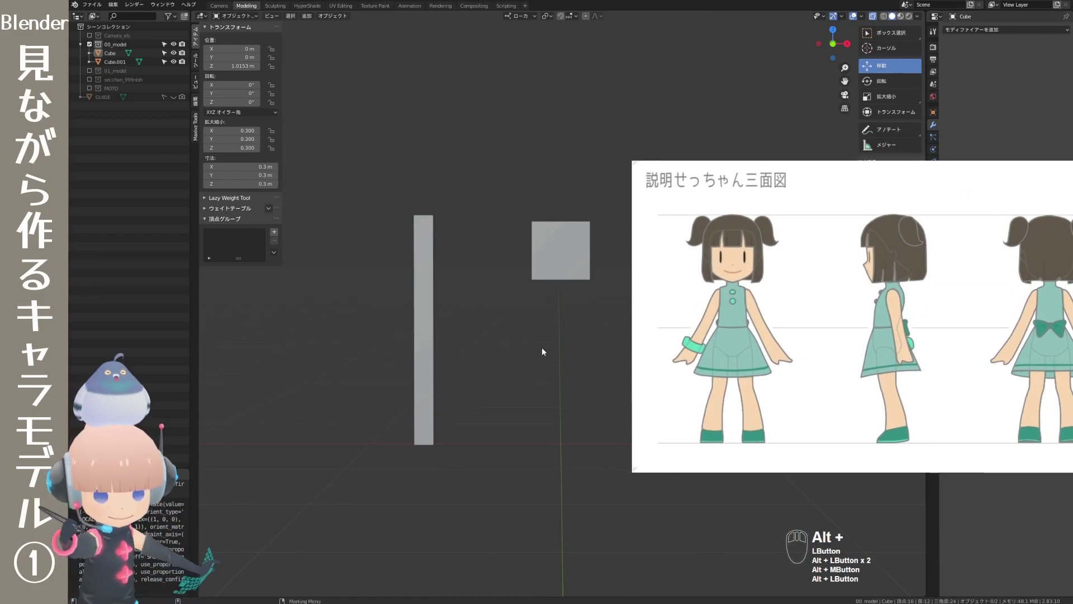
click(557, 341)
drag(581, 339, 581, 338)
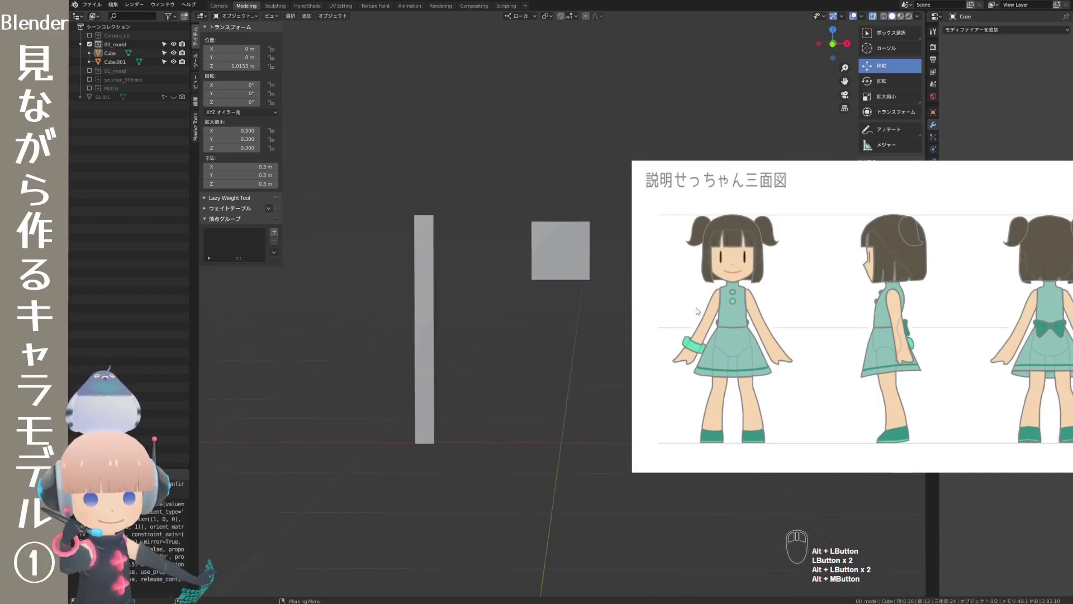
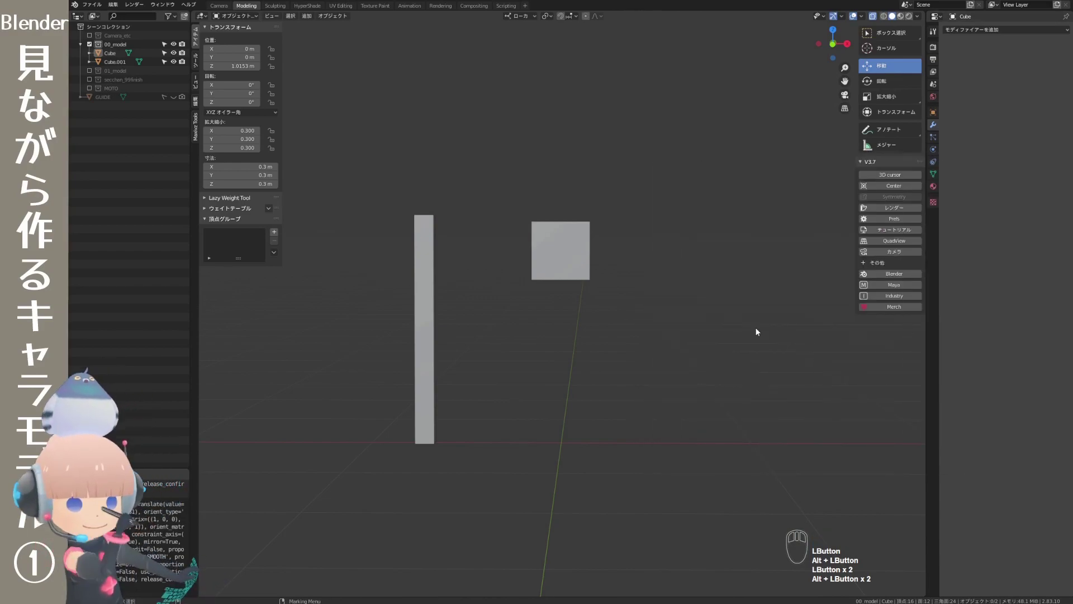
Show the GUIDE image and centre the head cube at Location X 0 over the front-view head.
drag(543, 334, 501, 348)
drag(553, 329, 550, 334)
click(563, 354)
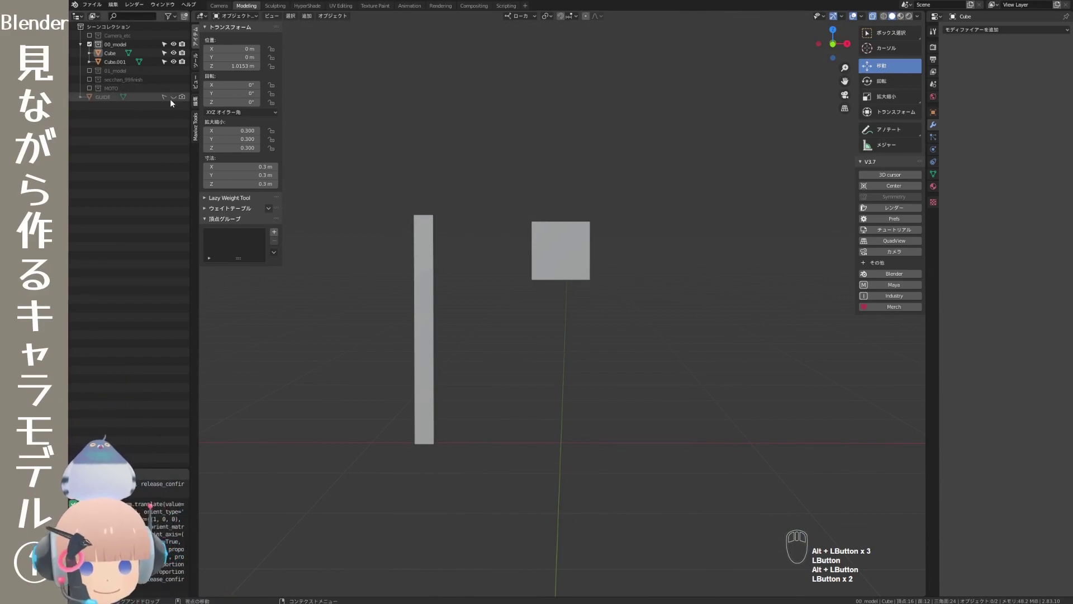
click(177, 99)
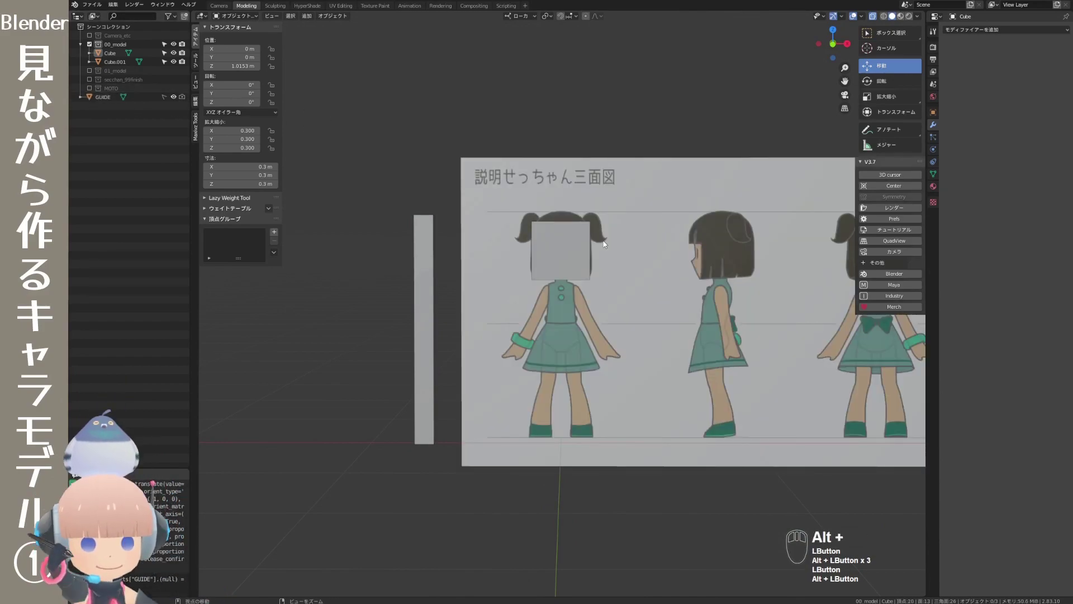
drag(642, 352, 649, 349)
click(650, 368)
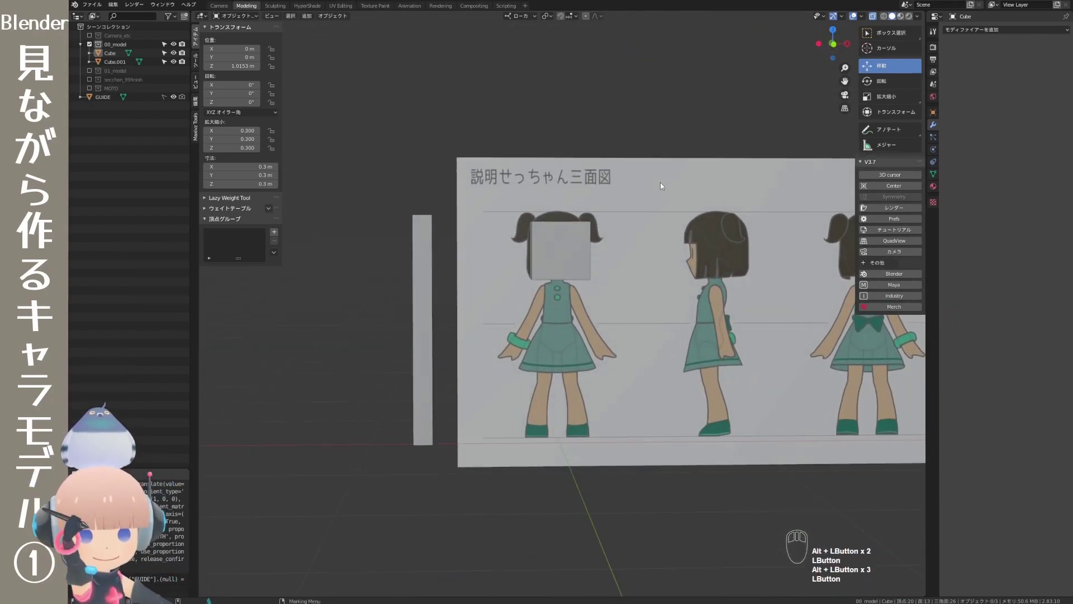
drag(660, 180, 648, 182)
click(561, 270)
drag(596, 252, 677, 262)
drag(650, 355, 651, 350)
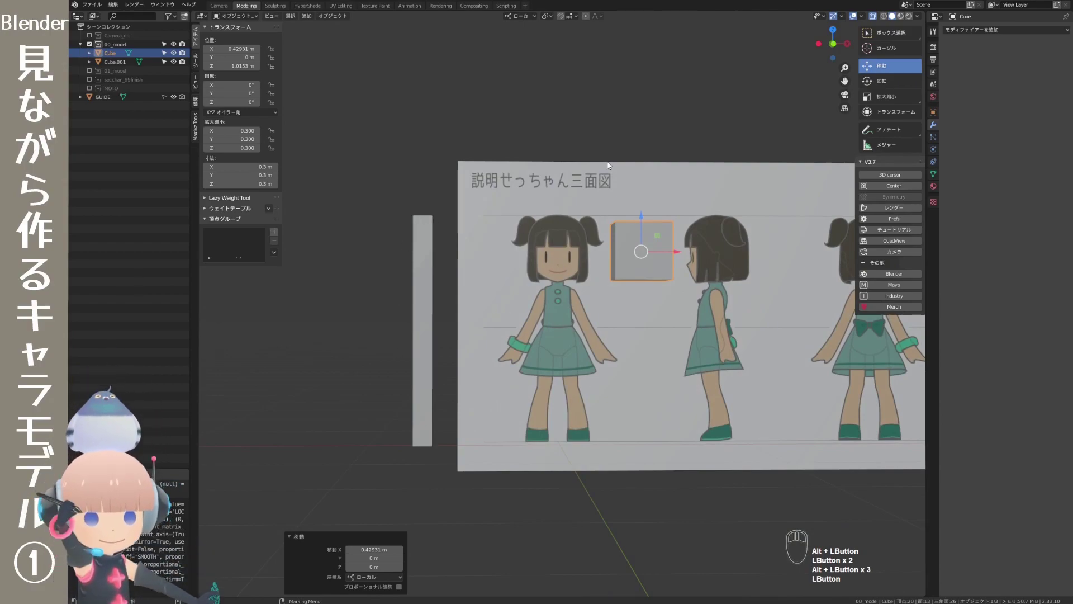
click(666, 124)
key(ctrl+z)
drag(675, 114, 656, 120)
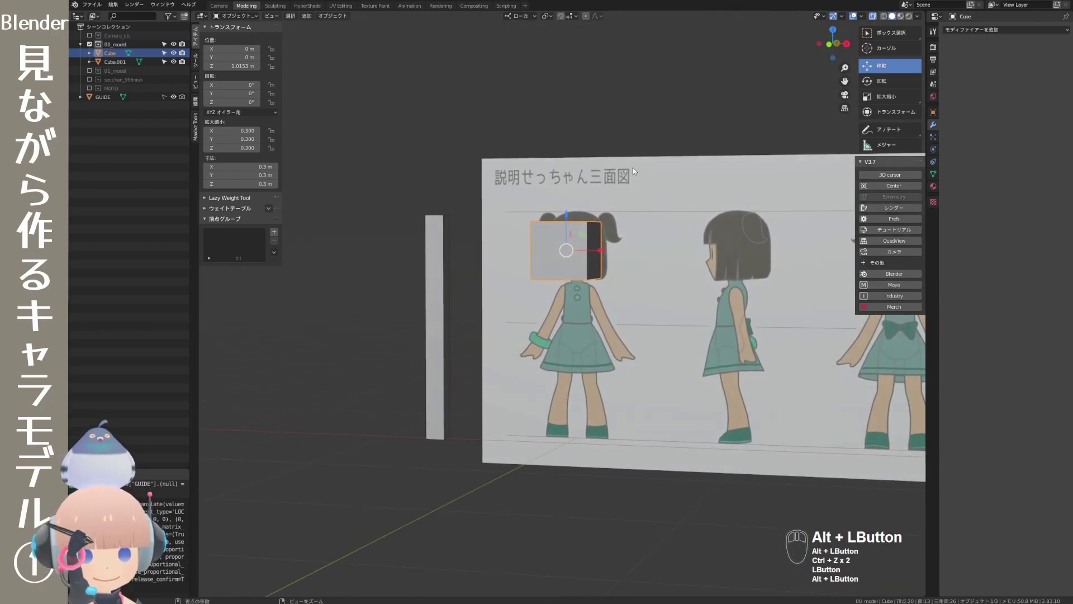
Hide the GUIDE reference image in the Outliner, leaving the bar and head cube.
click(178, 96)
drag(539, 189, 537, 213)
drag(620, 192, 628, 171)
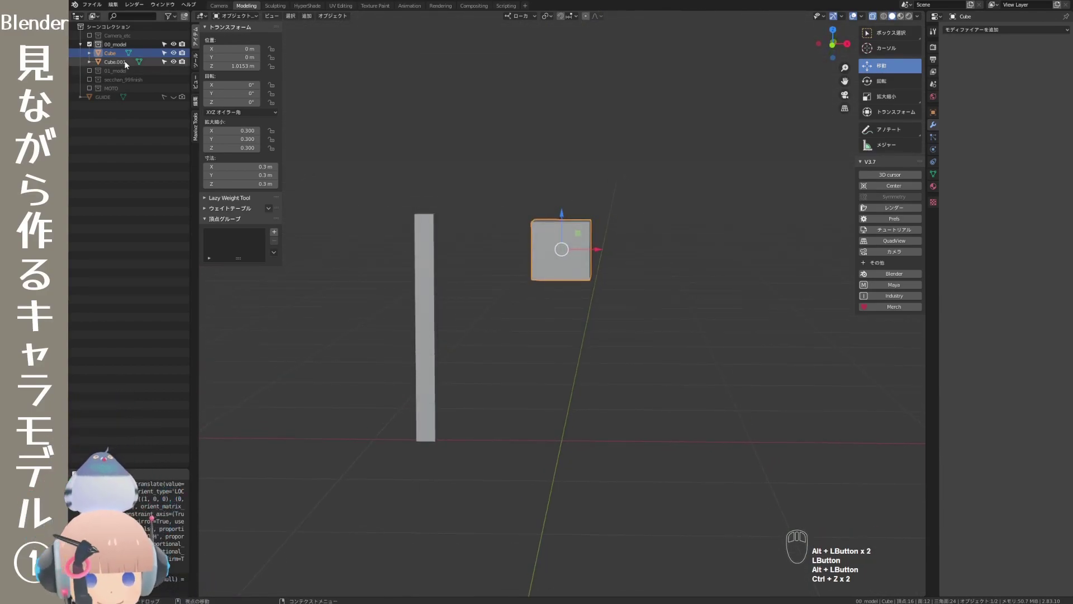
Undo accidentally dragging the head cube out of the 00_model collection.
drag(112, 54, 107, 158)
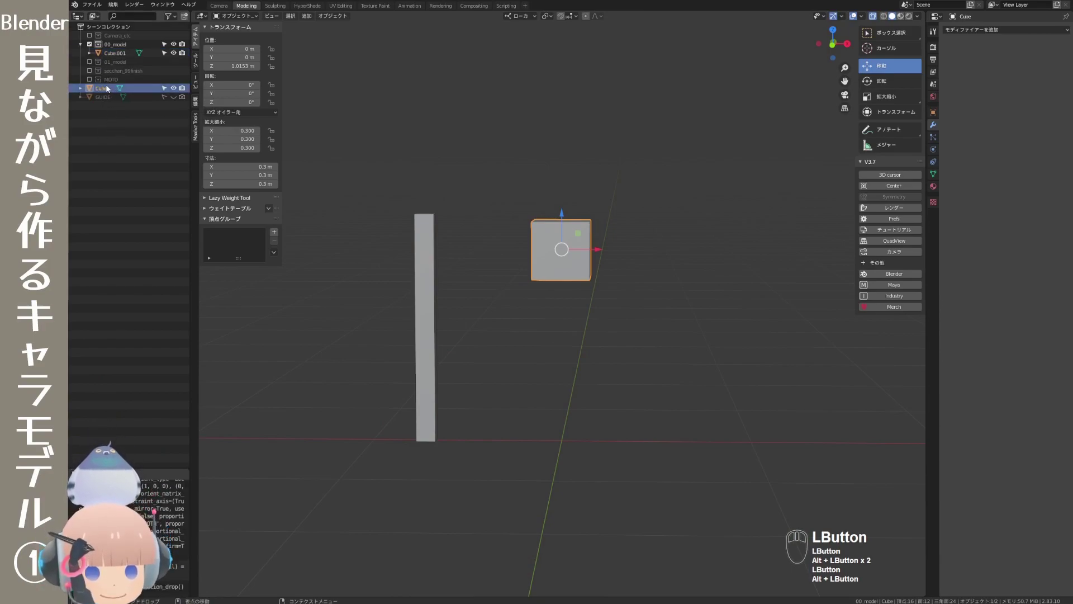
click(107, 90)
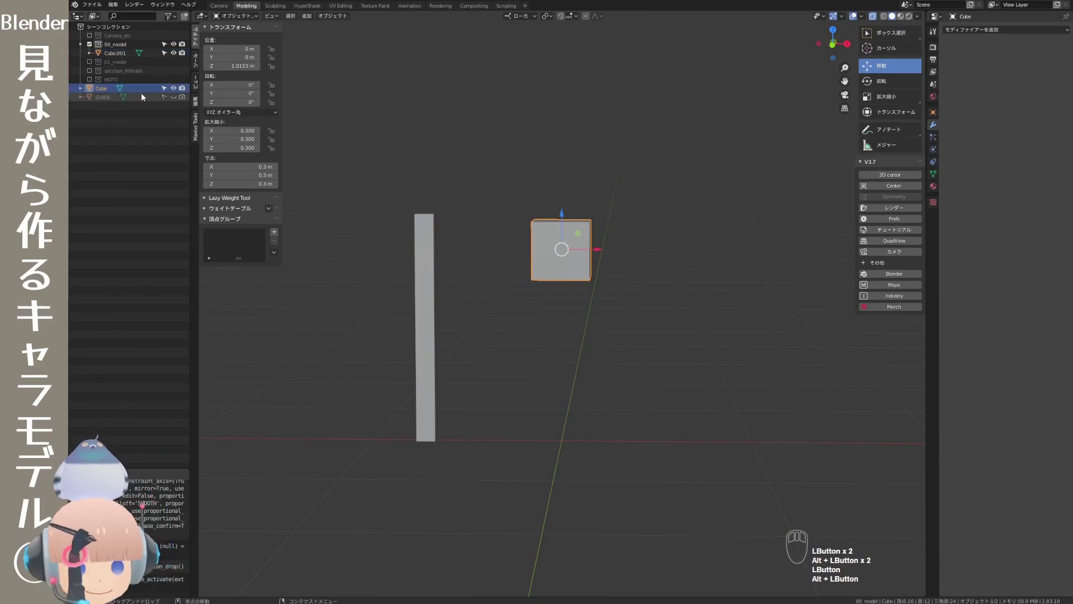
key(ctrl+z)
click(369, 130)
key(ctrl+z)
Rename Cube.001 to 120GUIDE, move it out of 00_model and hide it.
click(134, 62)
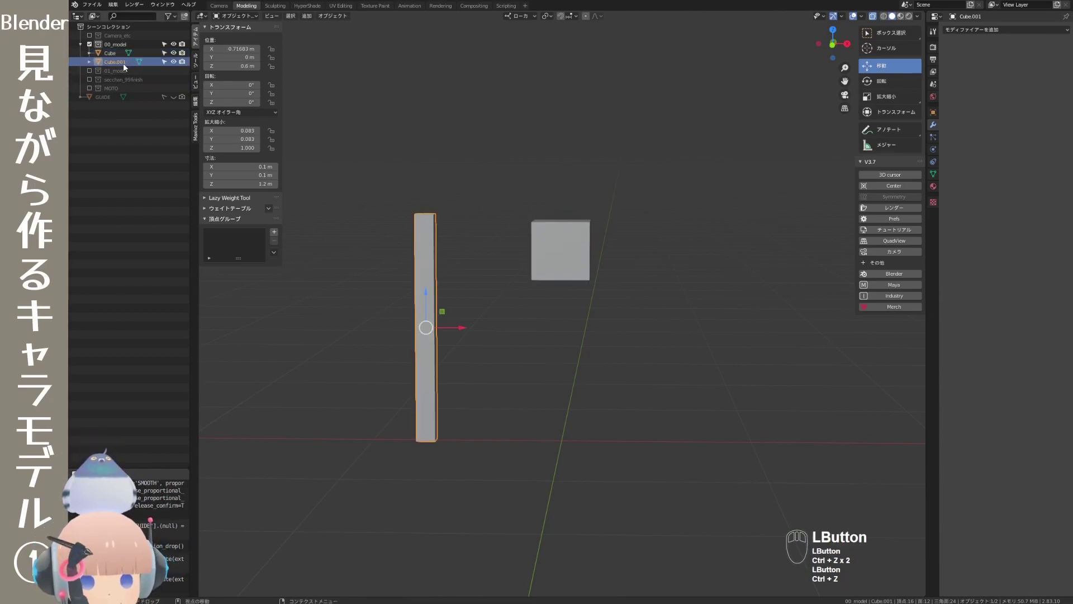
double_click(125, 65)
key(1)
key(2)
key(0)
key(1)
key(shift+g)
key(shift+u)
key(shift+i)
key(shift+d)
key(shift+e)
key(Return)
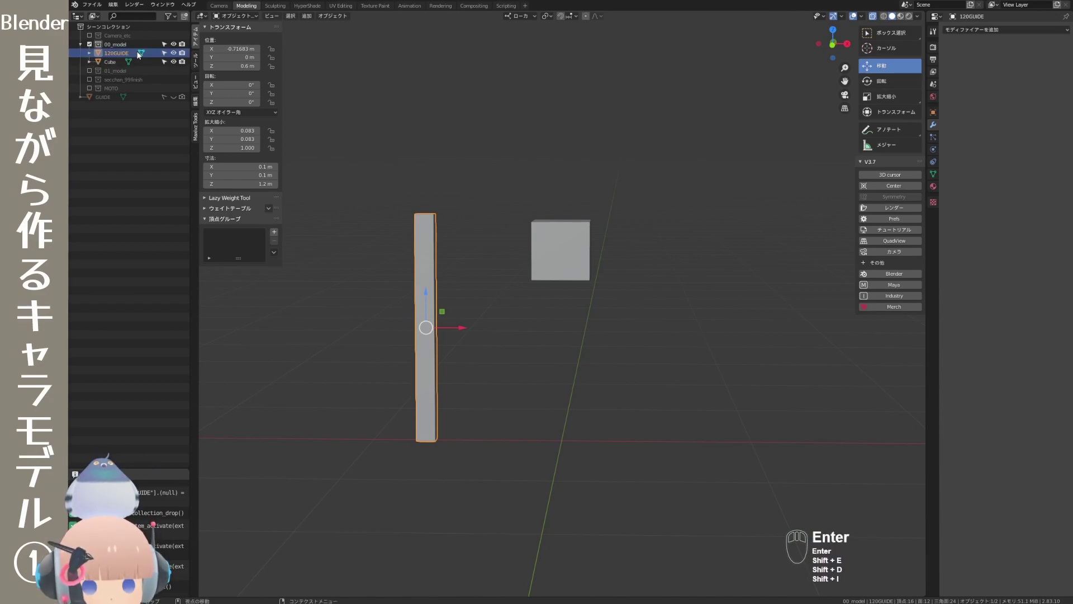
drag(124, 54, 118, 159)
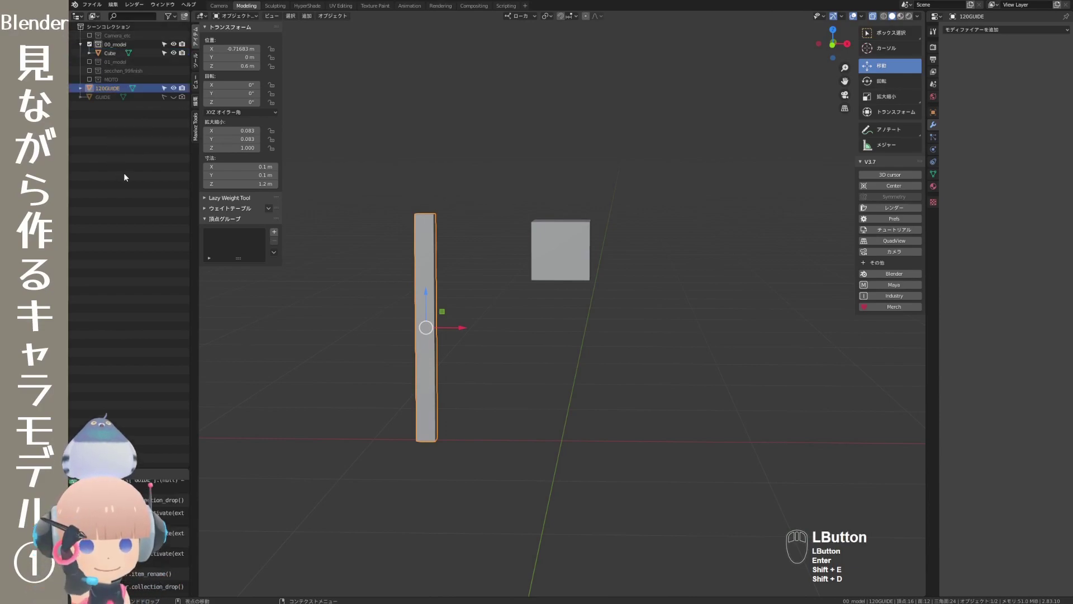
click(177, 88)
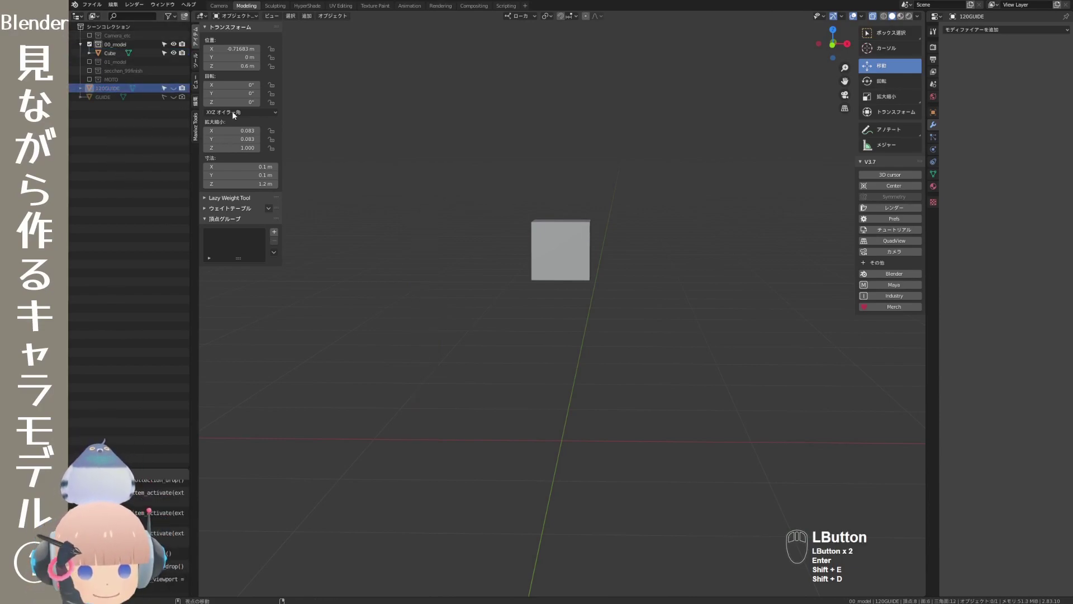
Set the head cube's origin and select it ready for mirroring.
drag(605, 352, 597, 368)
drag(632, 356, 650, 350)
drag(649, 327, 656, 324)
click(615, 266)
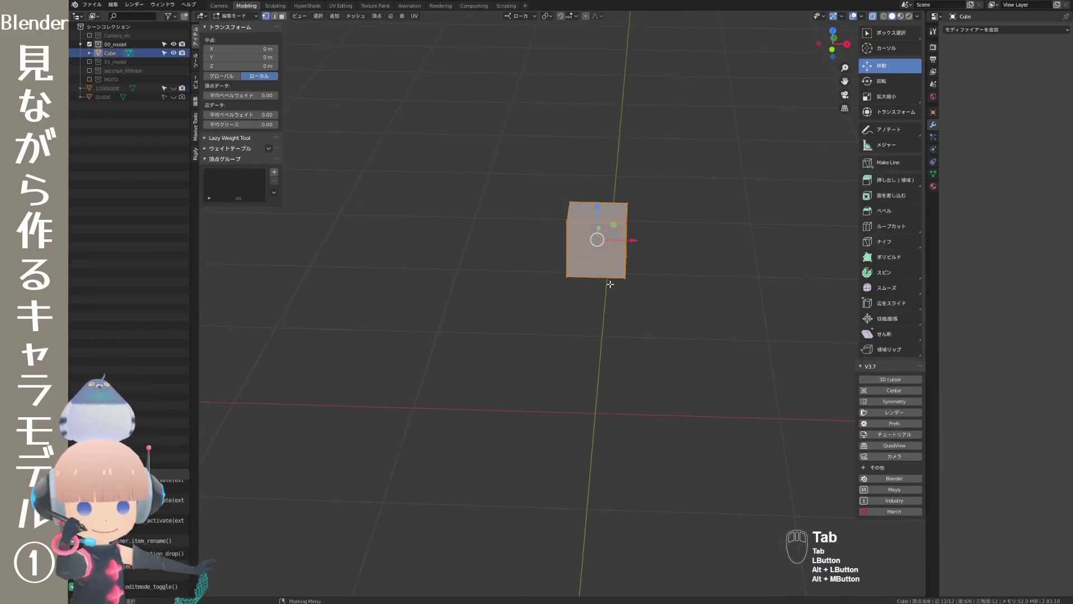
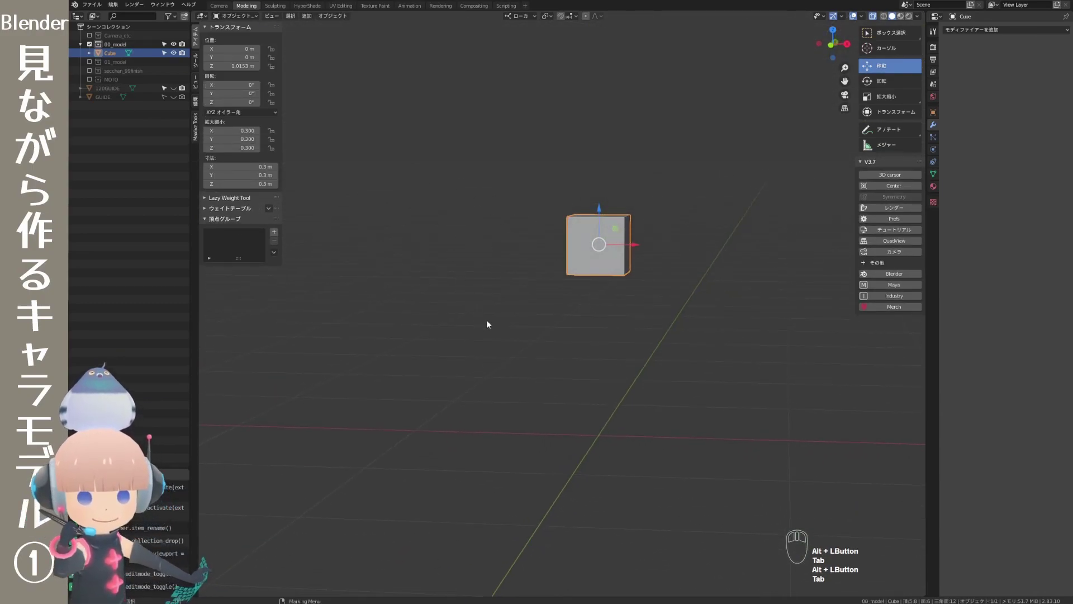
drag(502, 299, 504, 303)
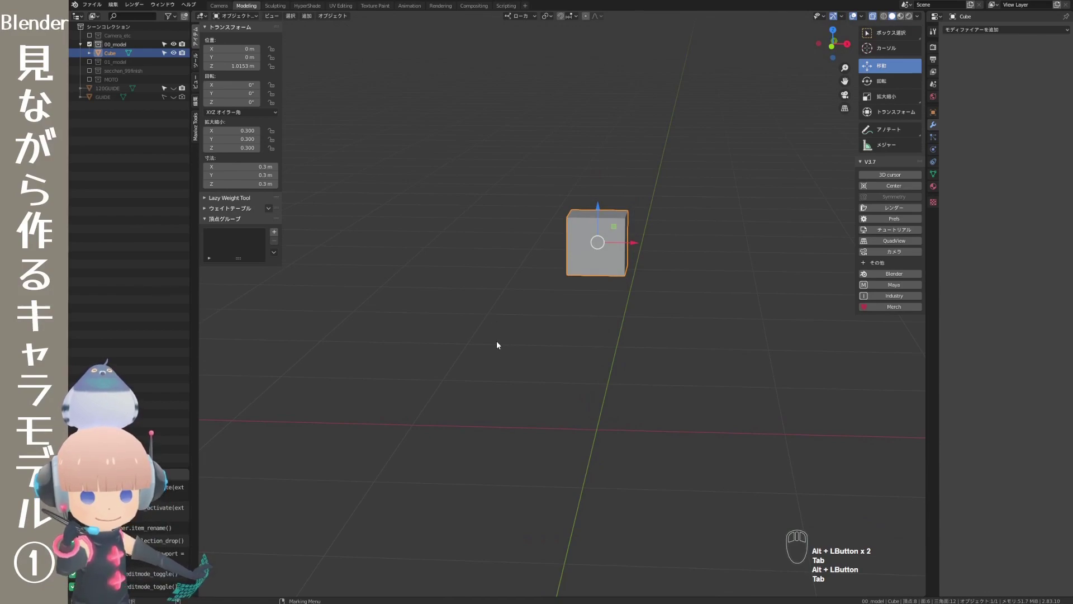
click(548, 220)
Apply Auto Mirror along X with clipping and merge to the head cube.
key(q)
click(605, 244)
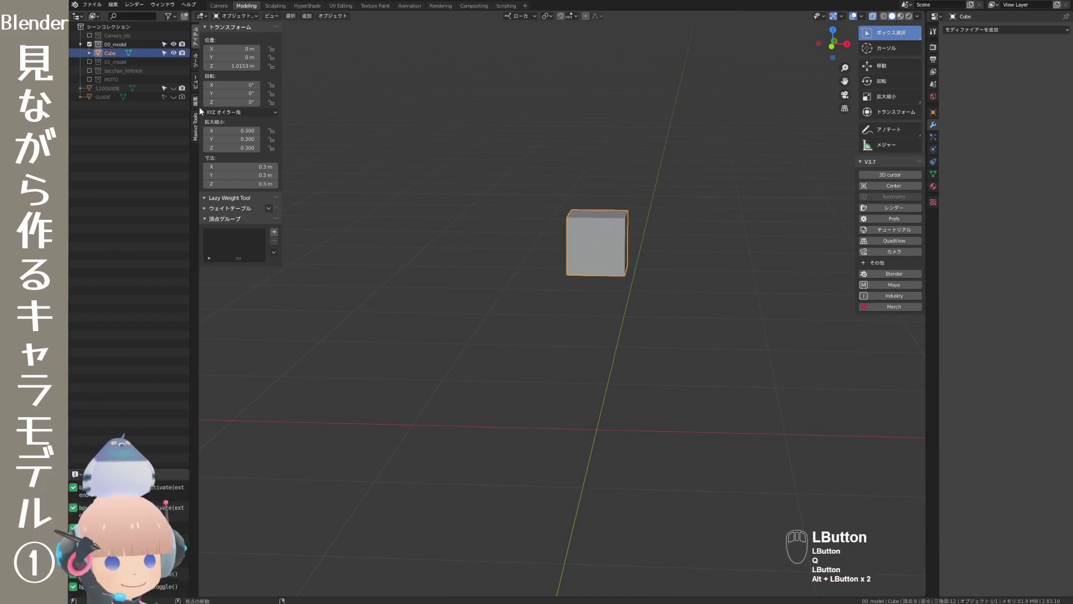
click(198, 102)
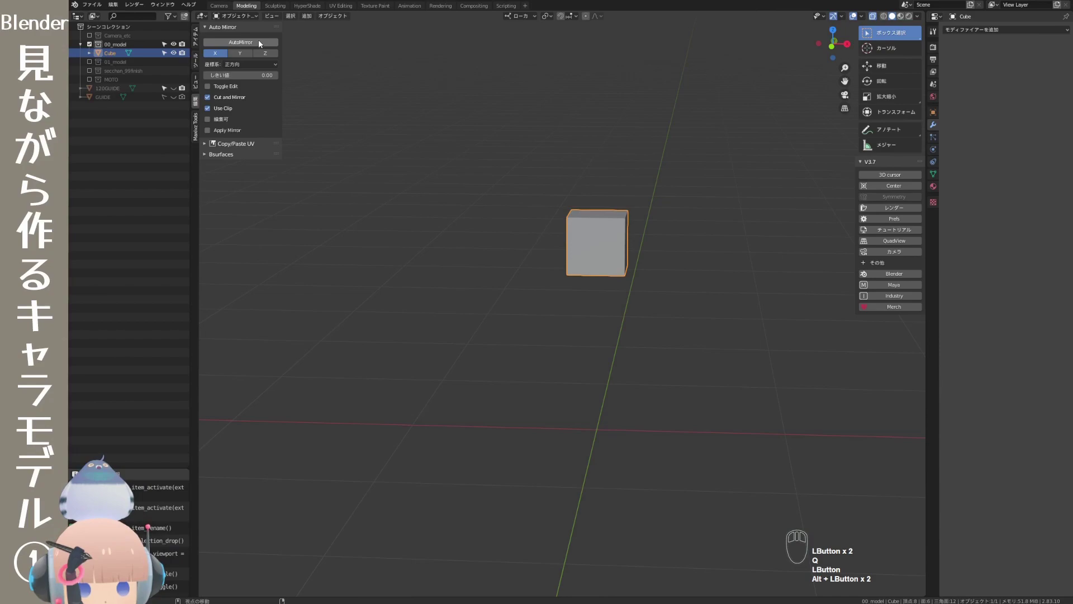
click(260, 44)
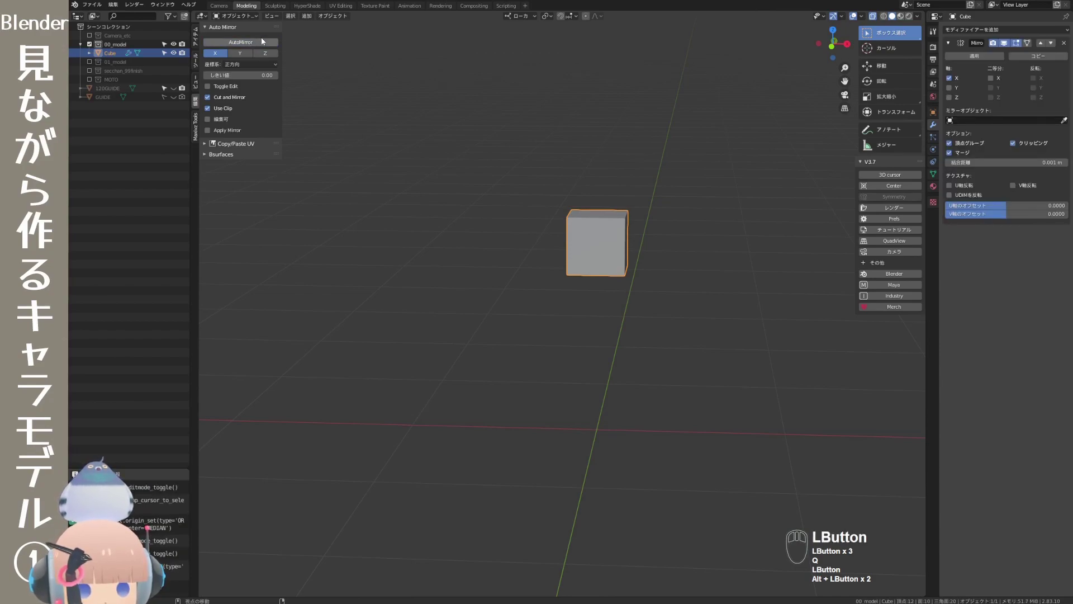
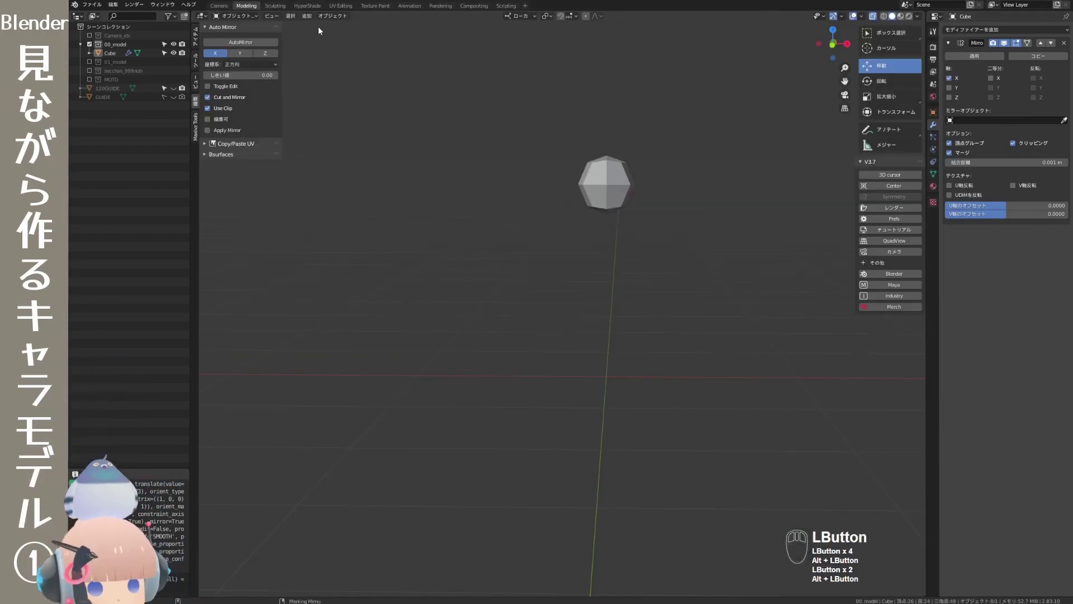
Add a new mesh cube of size 0.2 m at the origin beneath the head.
click(313, 17)
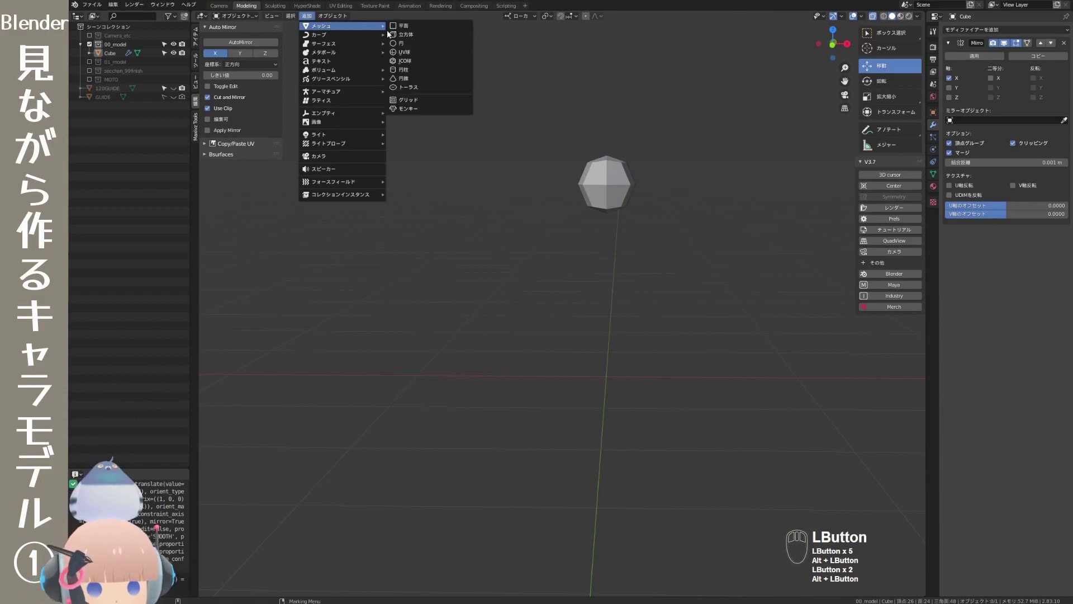
click(425, 34)
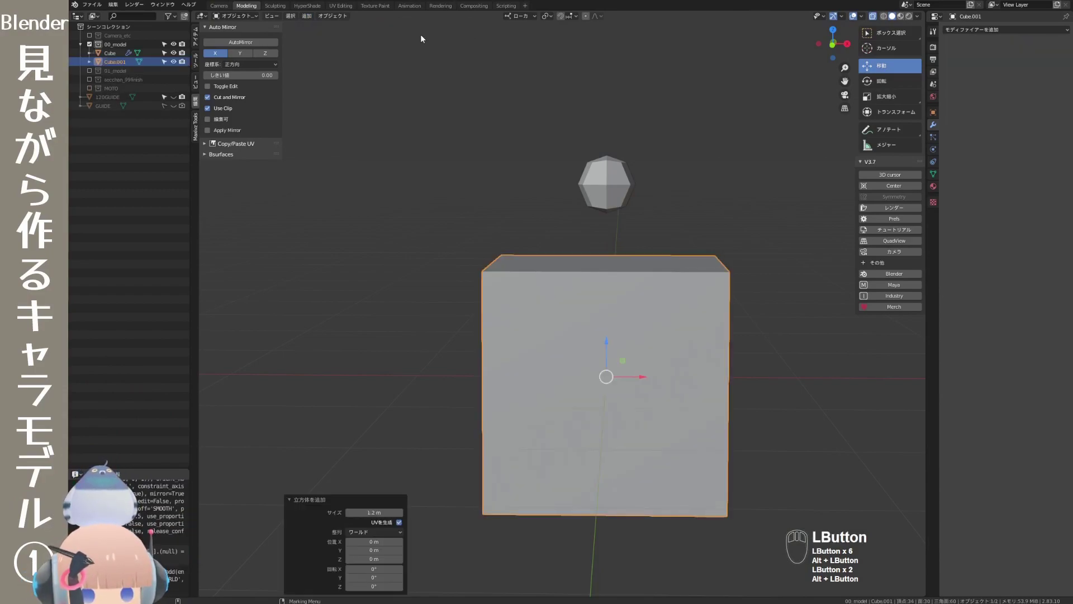
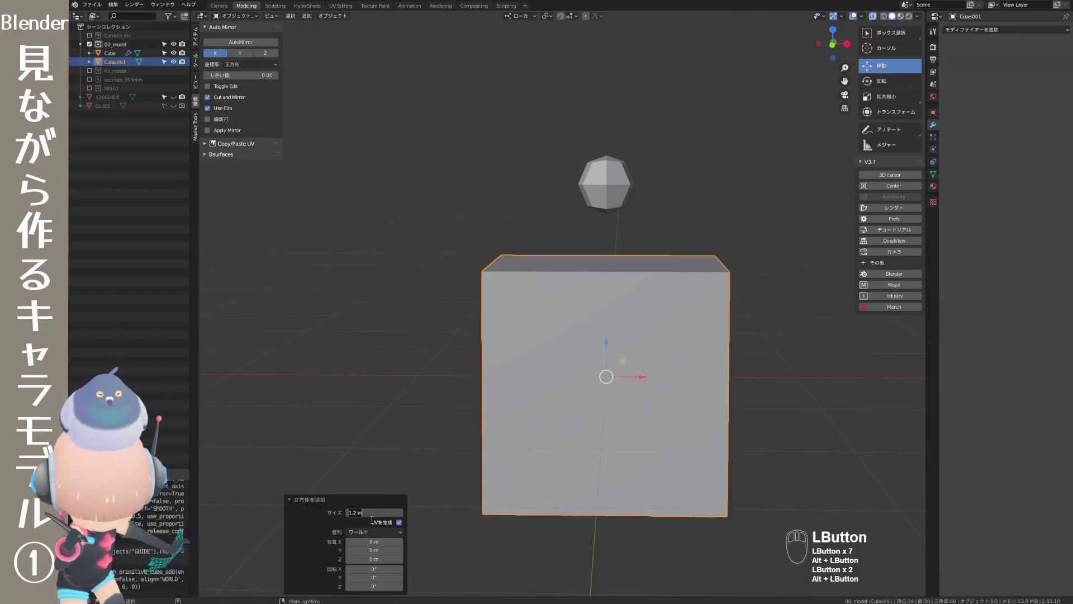
key(KP_0)
key(KP_Decimal)
key(KP_2)
key(Return)
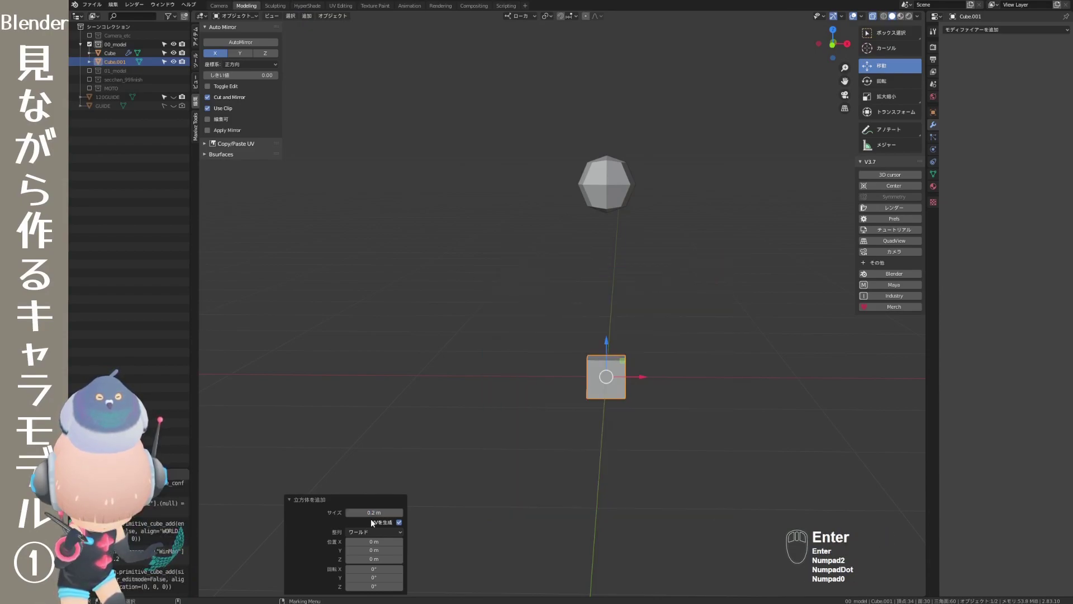
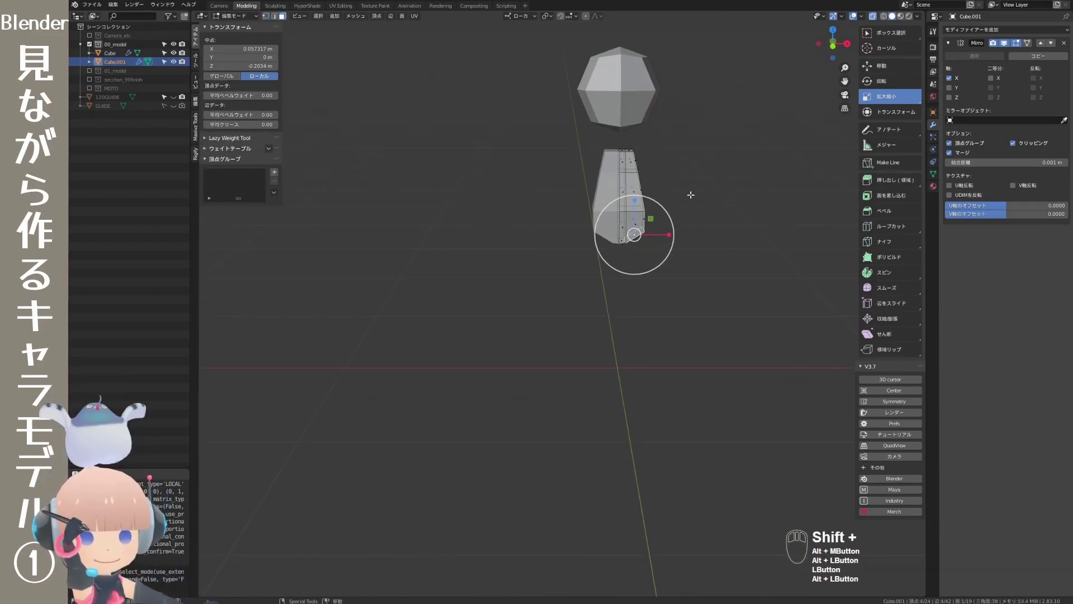
Switch to the Extrude Region tool to pull the torso's bottom faces down into legs.
key(shift+q)
click(666, 197)
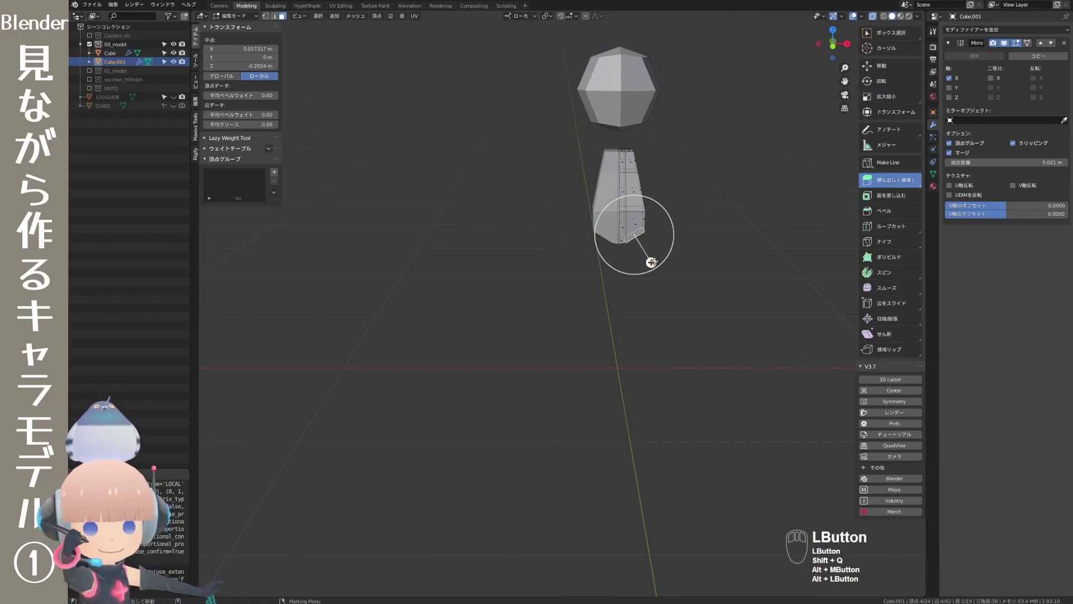
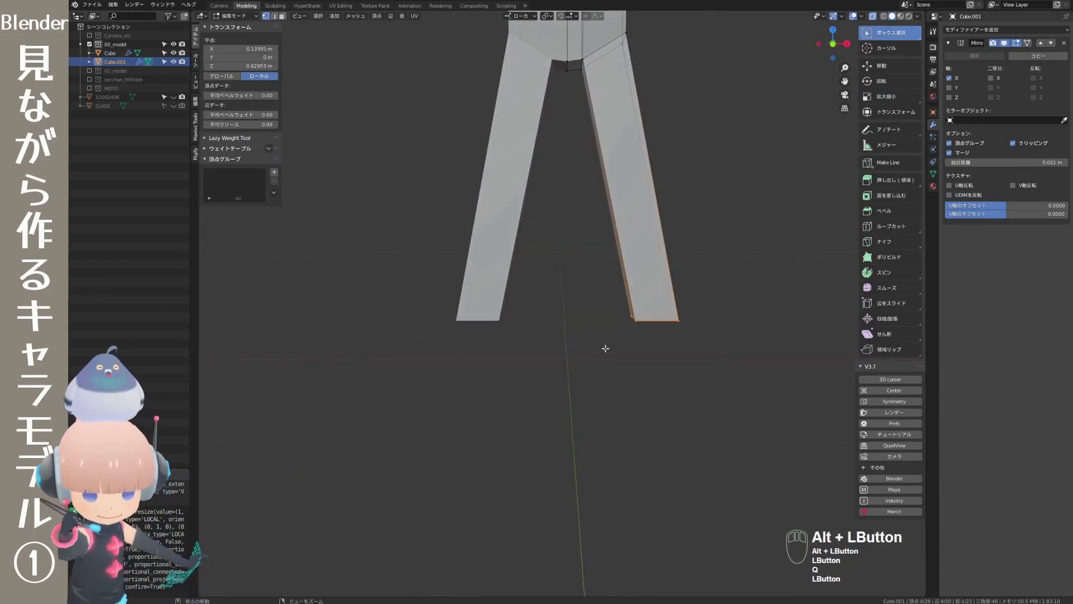
Enable snapping from the header and review its target options before aligning the legs.
click(564, 15)
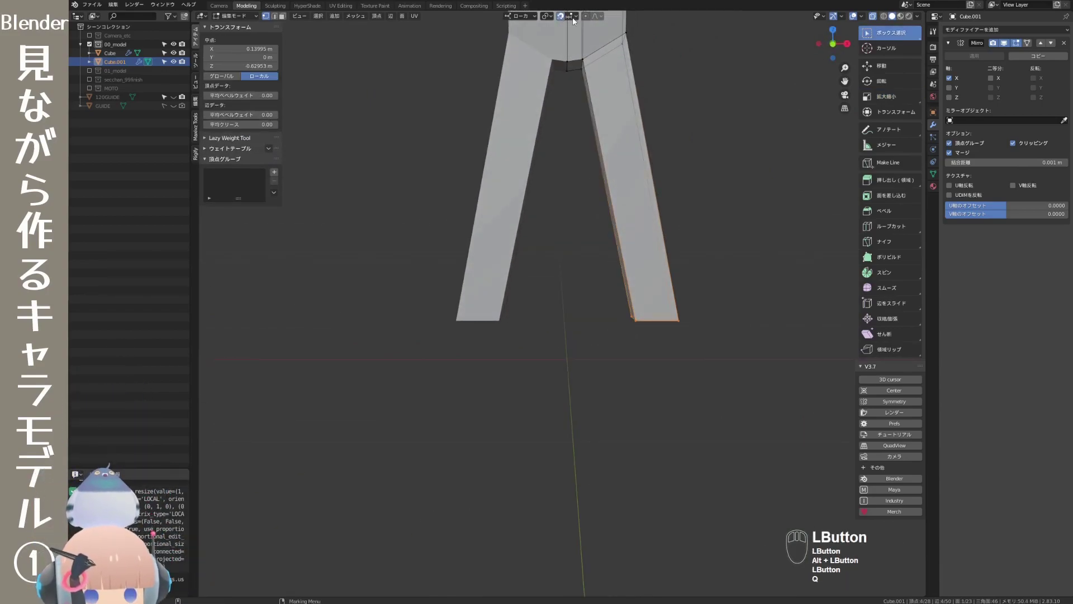
click(576, 18)
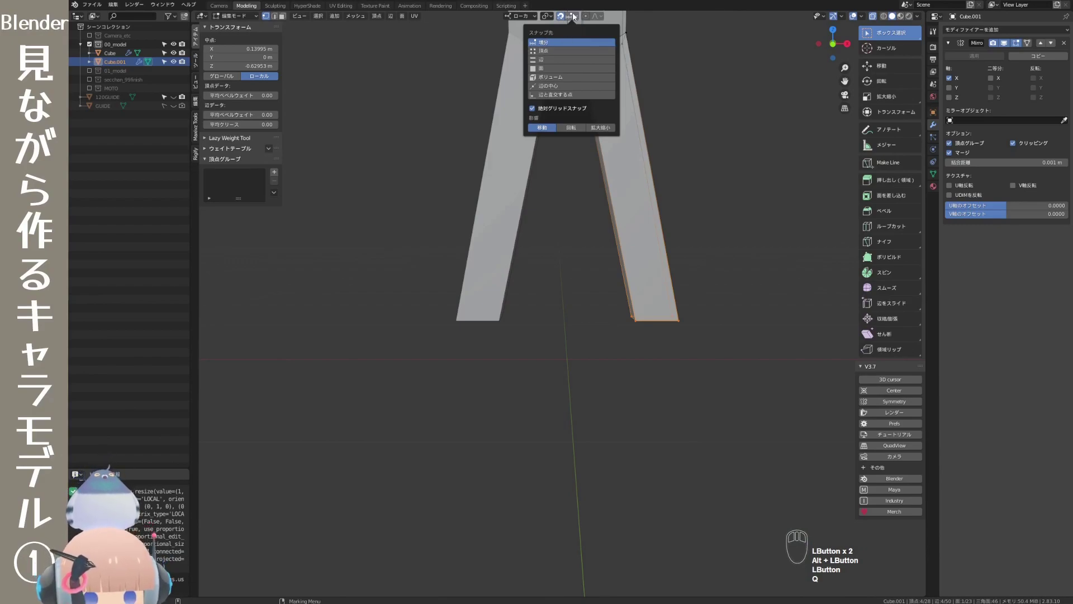
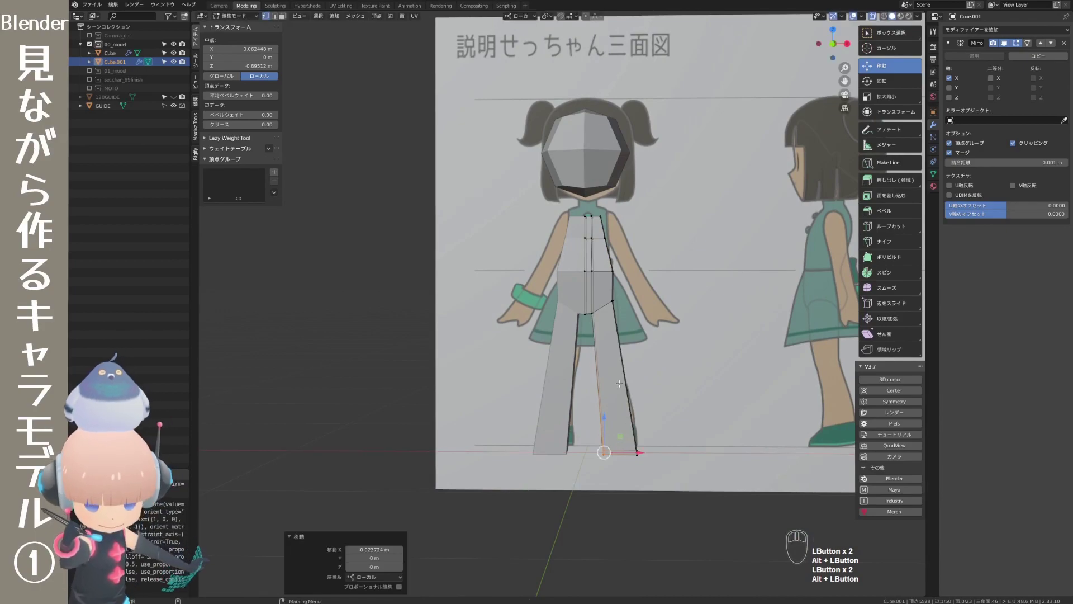
Add an edge loop across the lower leg to define the knee.
key(shift+q)
click(623, 412)
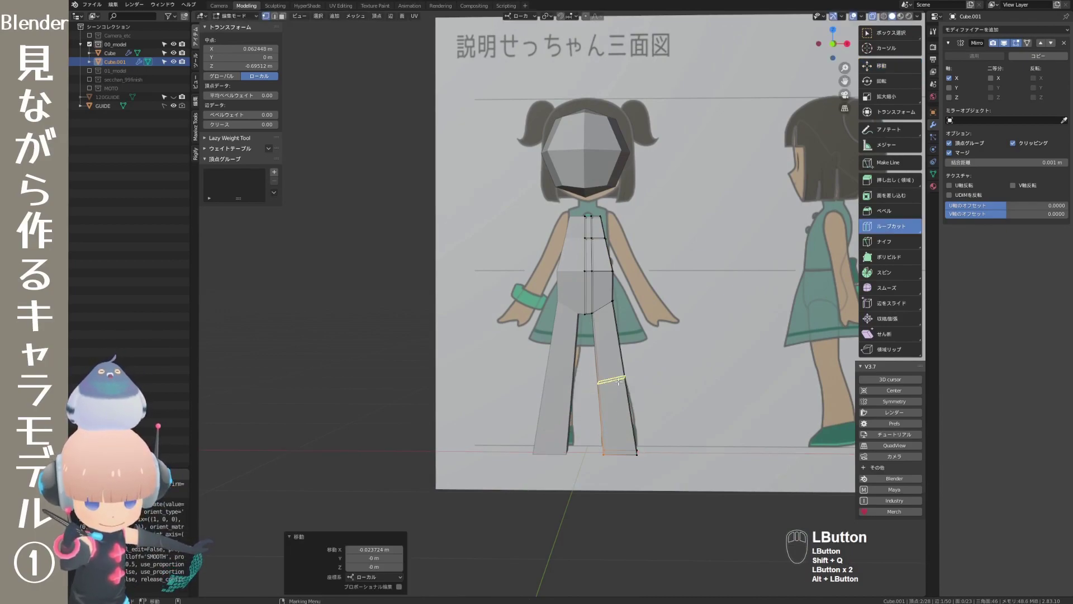
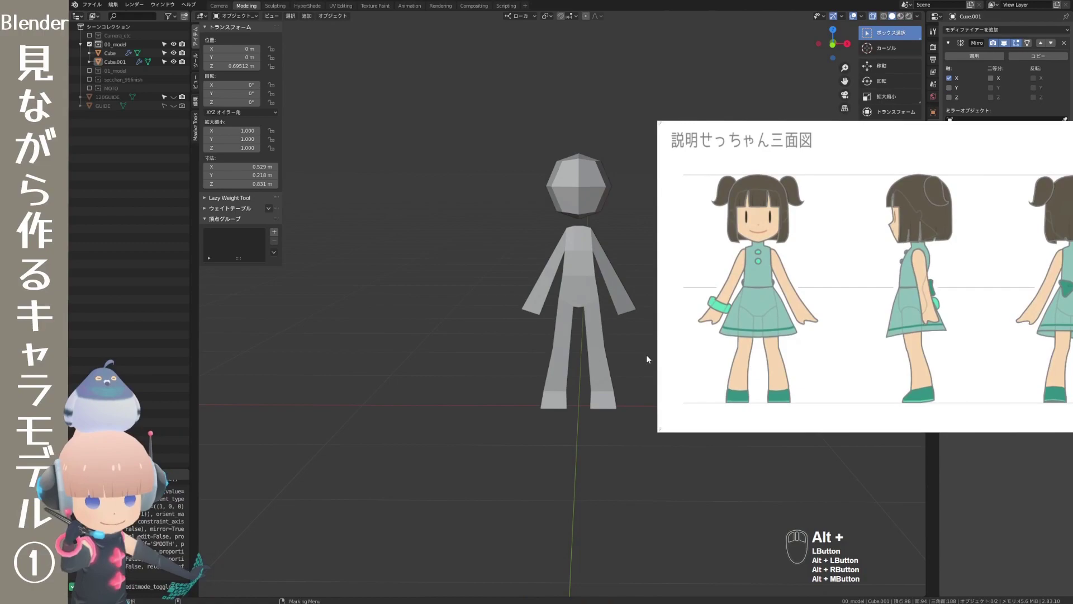
Work the lower-leg vertices into position against the guide image.
click(647, 359)
right_click(631, 365)
middle_click(627, 373)
double_click(636, 373)
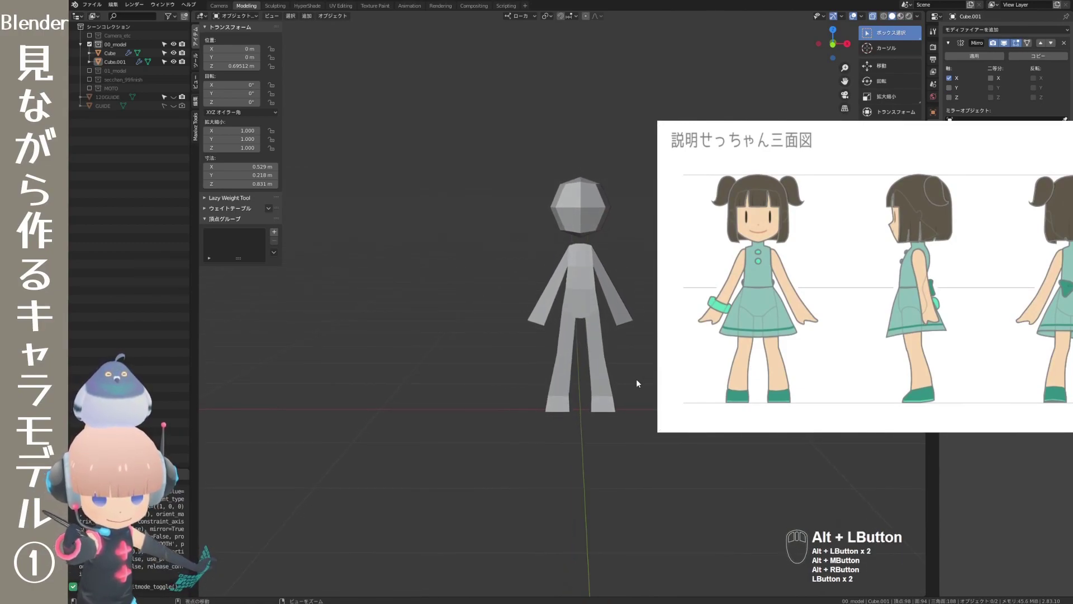
click(637, 379)
middle_click(637, 366)
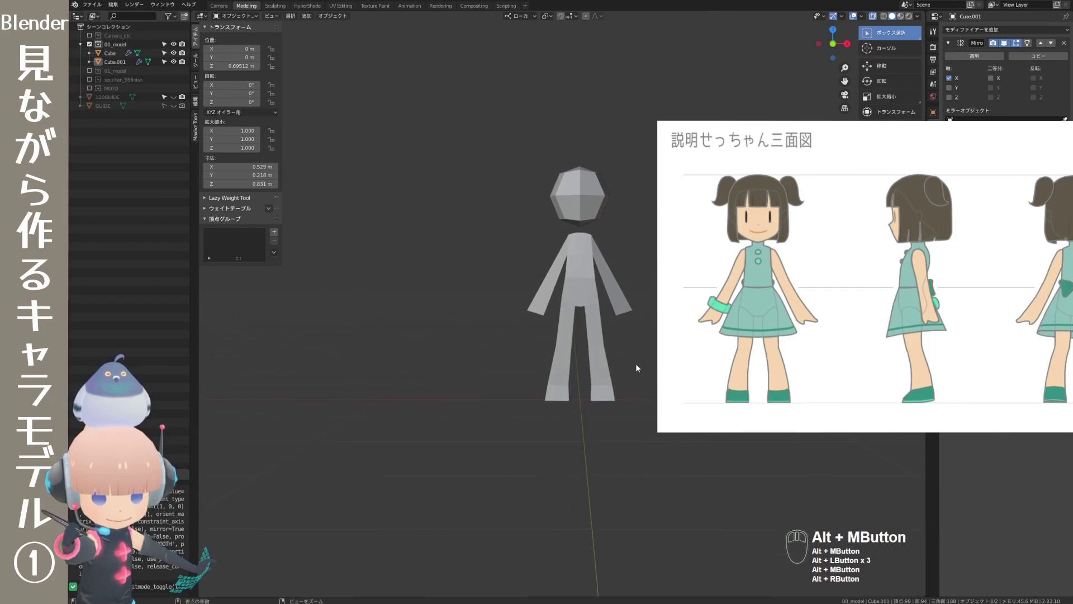
right_click(641, 379)
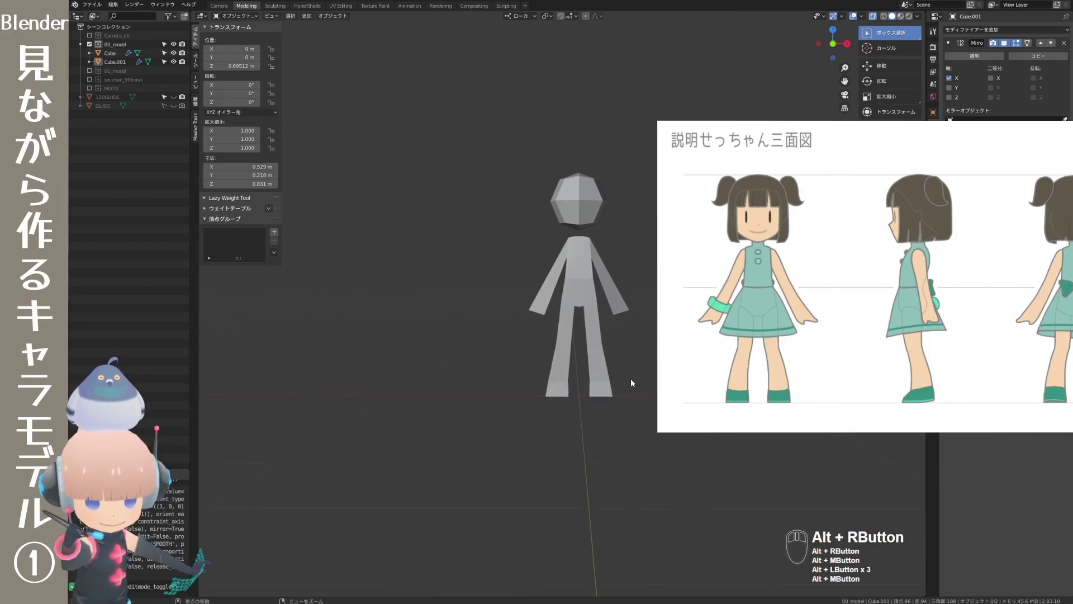
drag(634, 384, 638, 387)
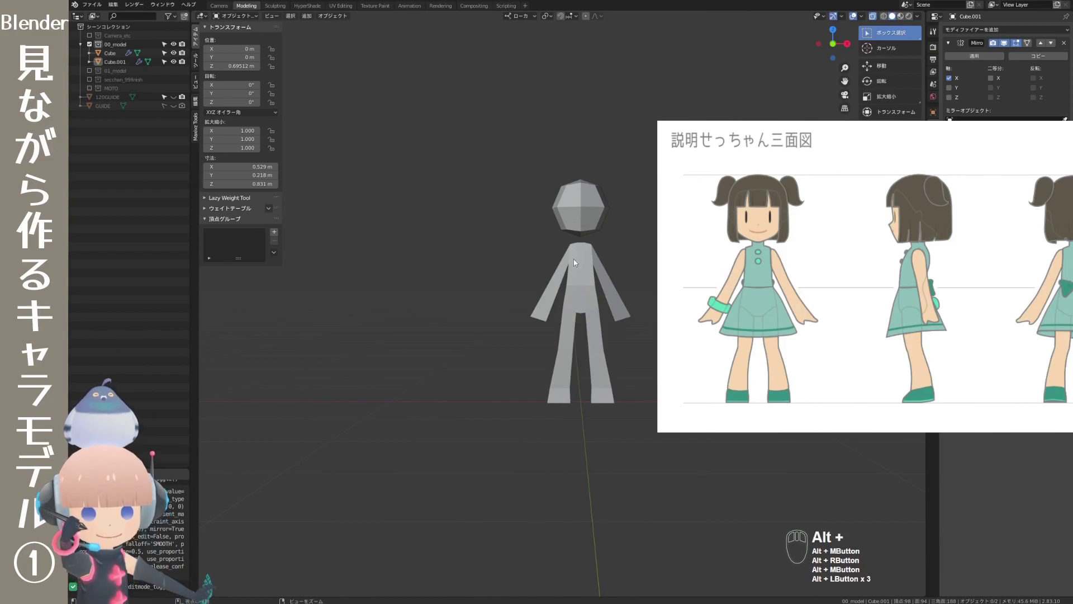
Check the torso area and select the body mesh.
right_click(587, 318)
middle_click(585, 313)
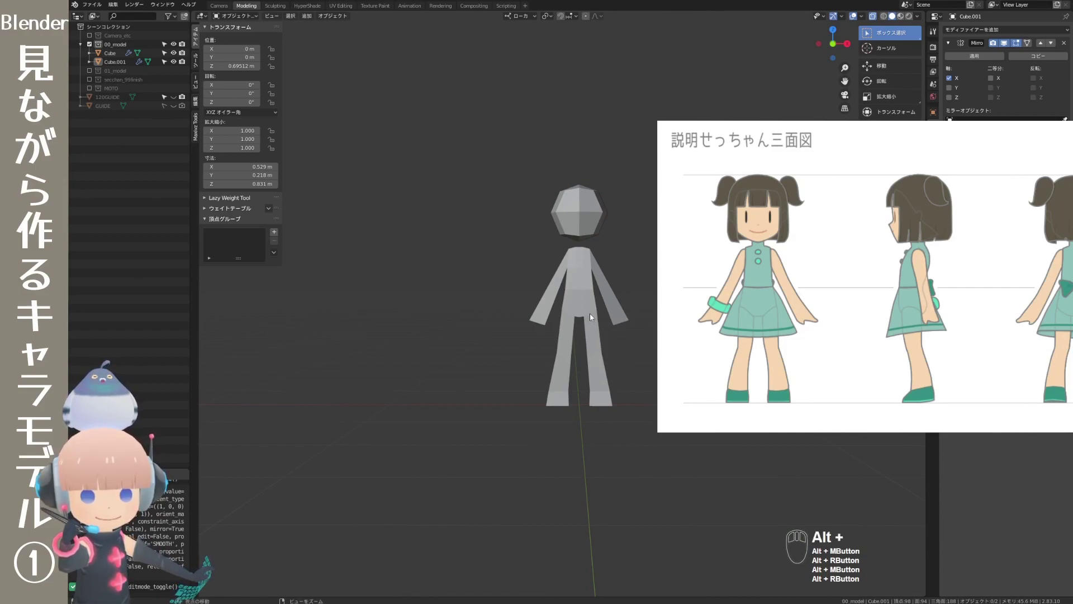
click(589, 280)
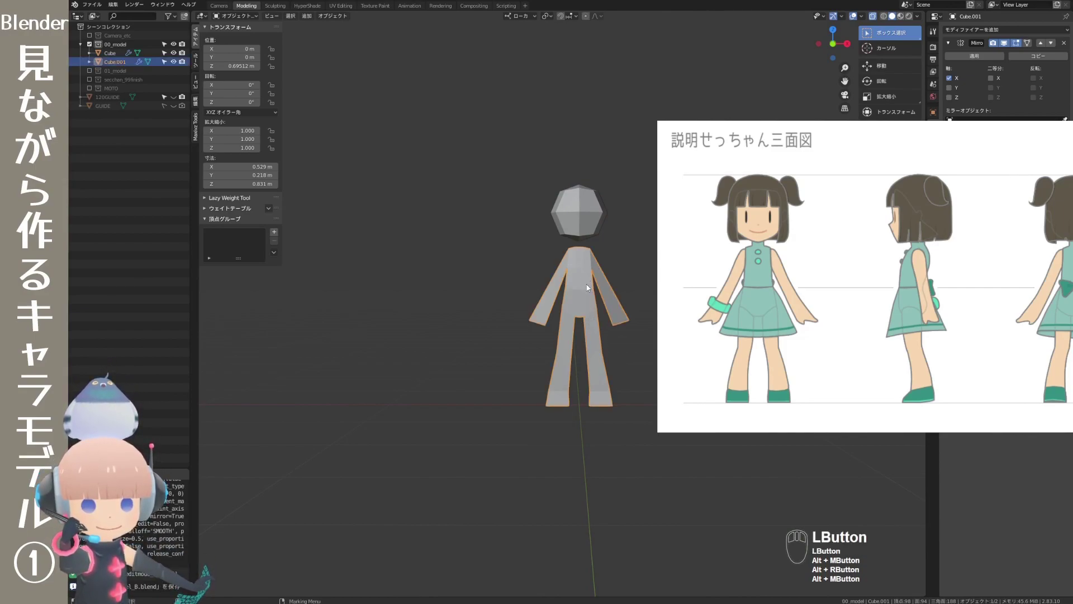
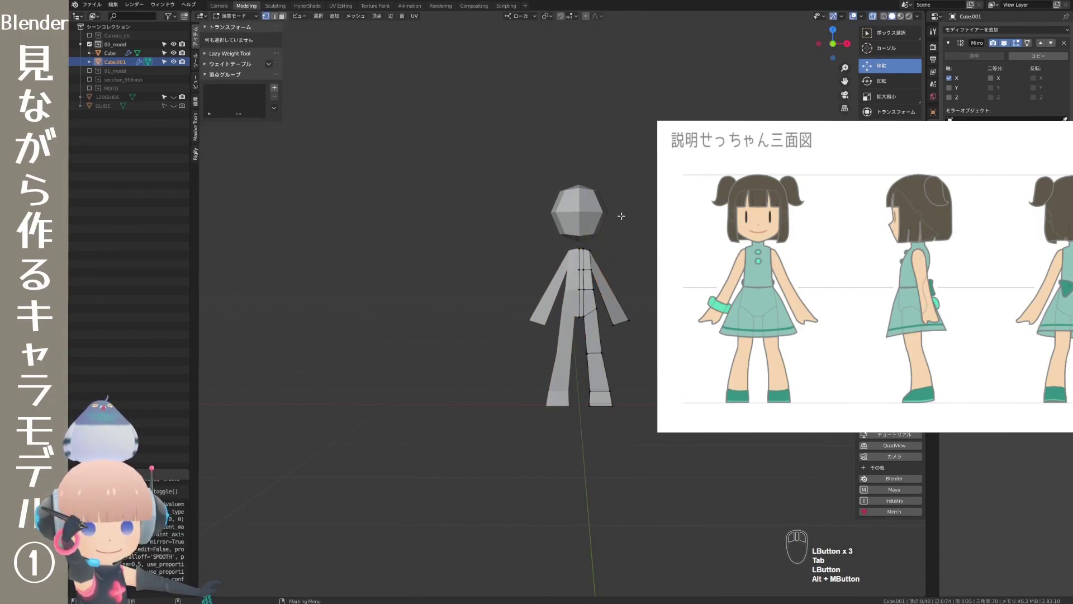
Return to Object Mode and orbit to compare the body's side profile against the guide.
key(Tab)
click(593, 530)
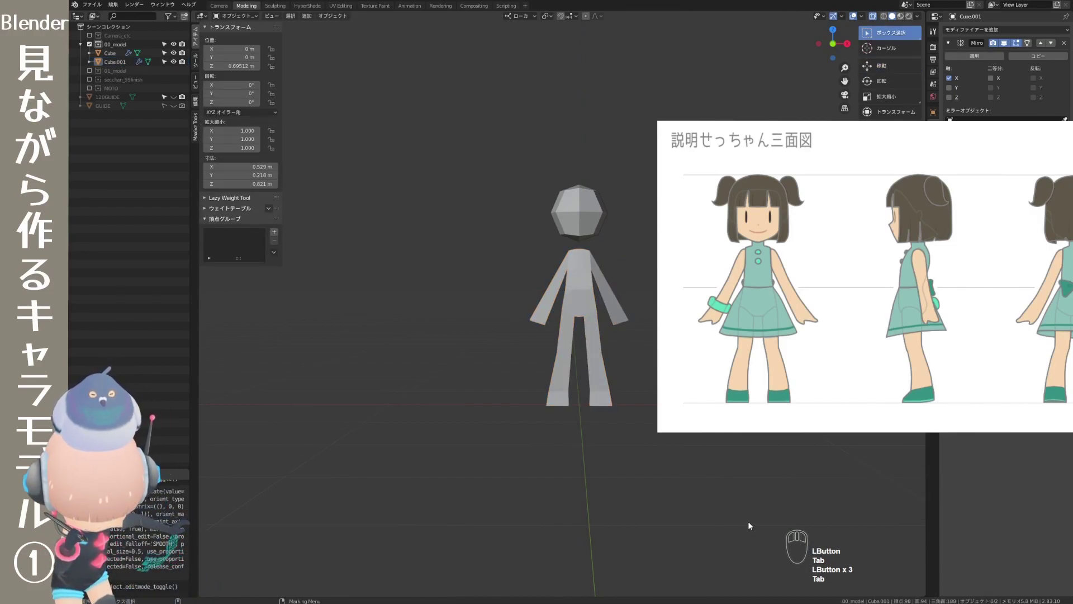
drag(679, 484, 580, 485)
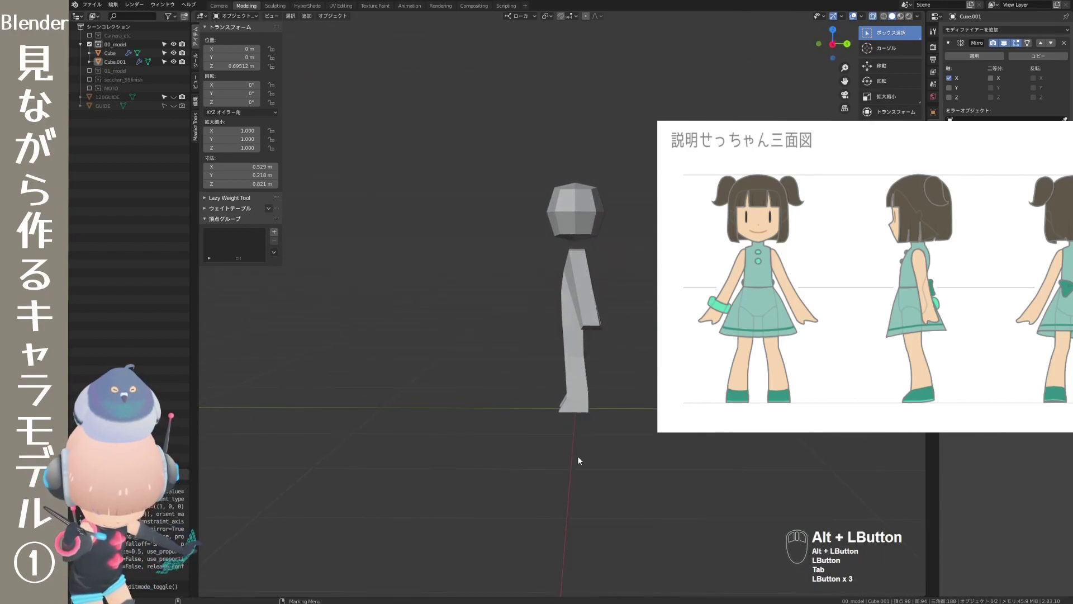
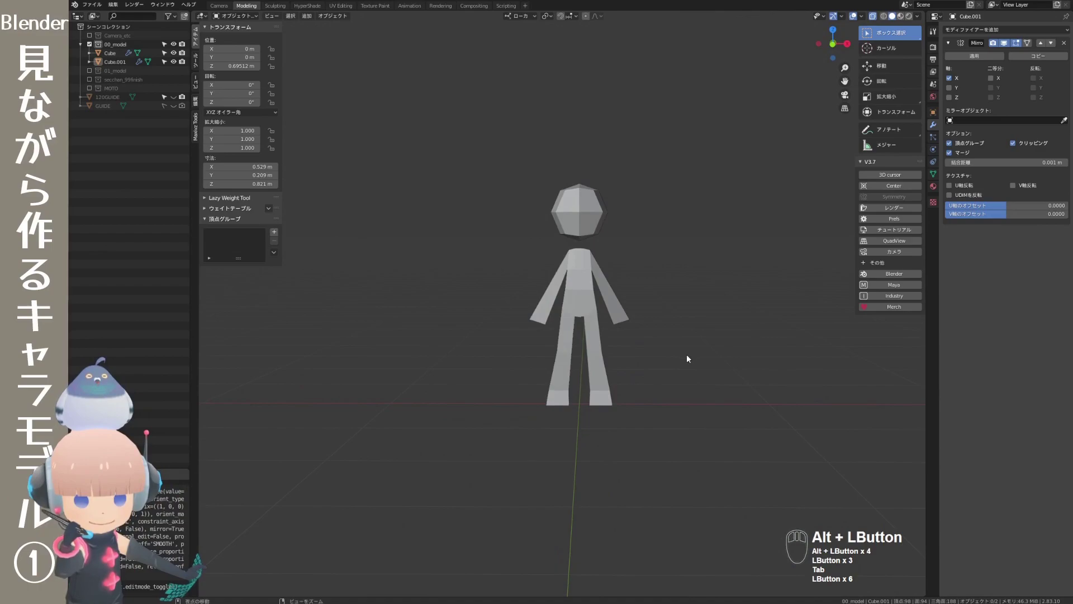
drag(692, 347, 690, 329)
click(690, 343)
key(alt+Tab)
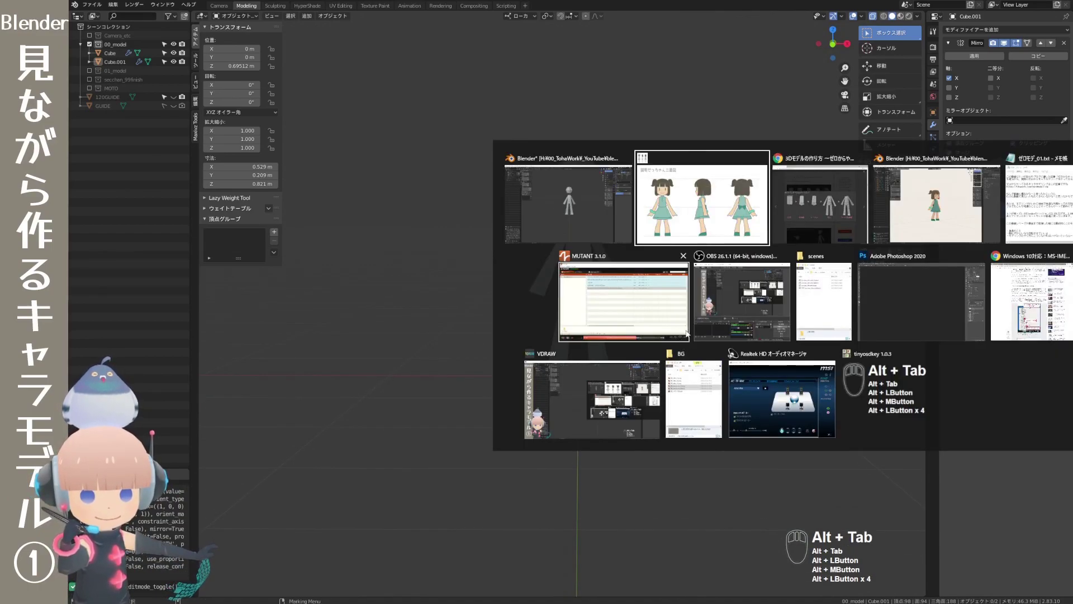
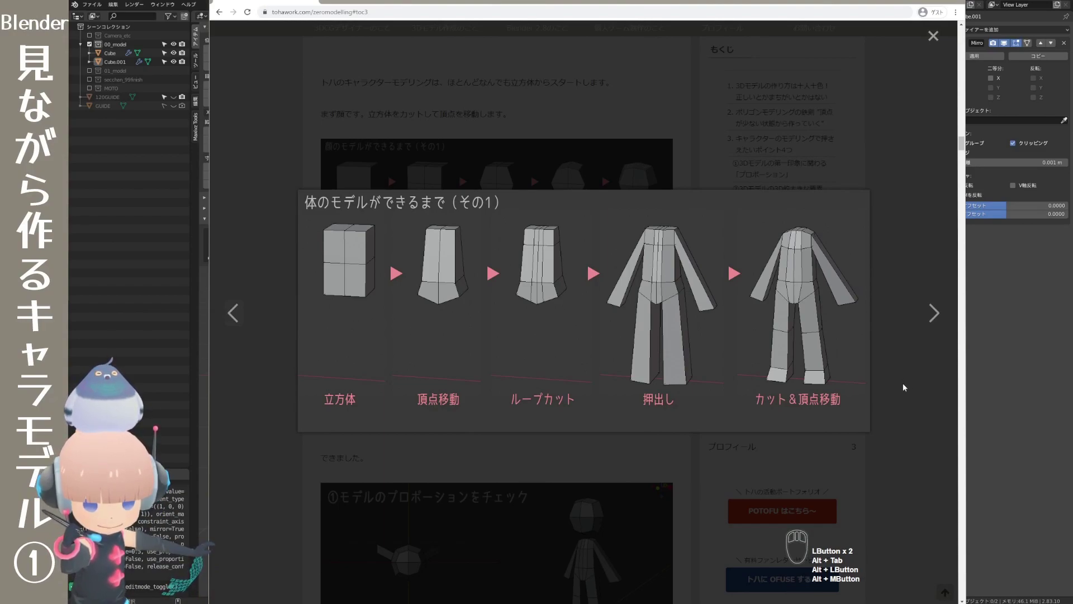
click(915, 372)
scroll(down, 3)
scroll(down, 3)
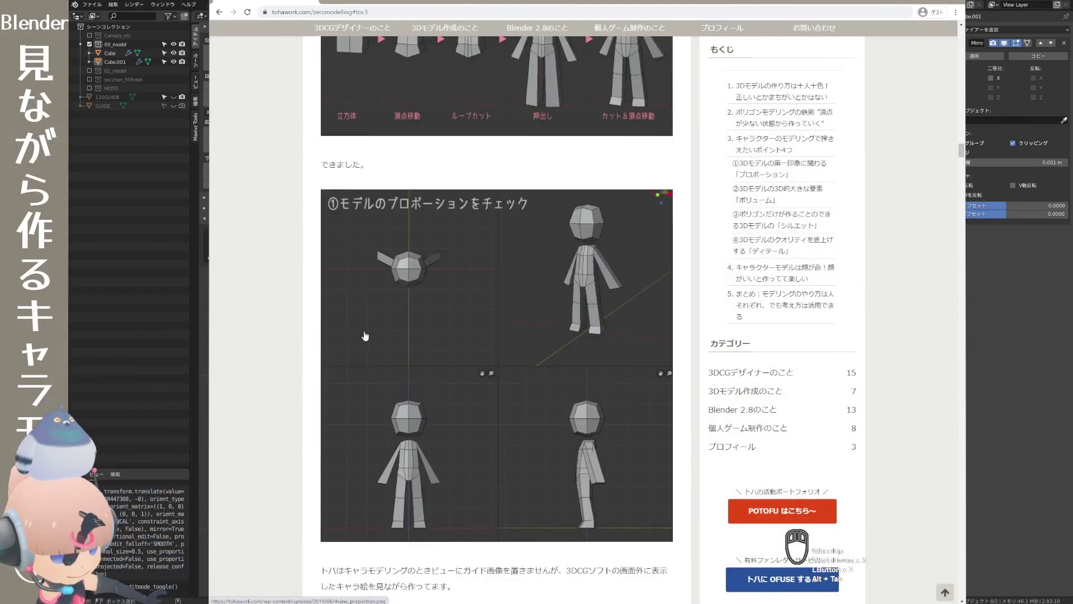
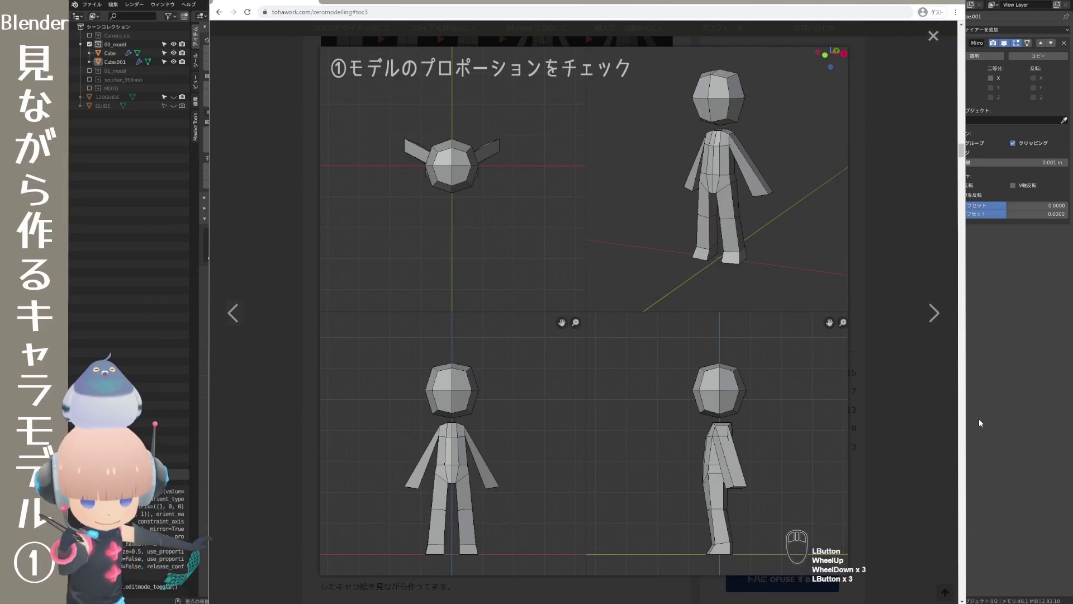
click(1009, 420)
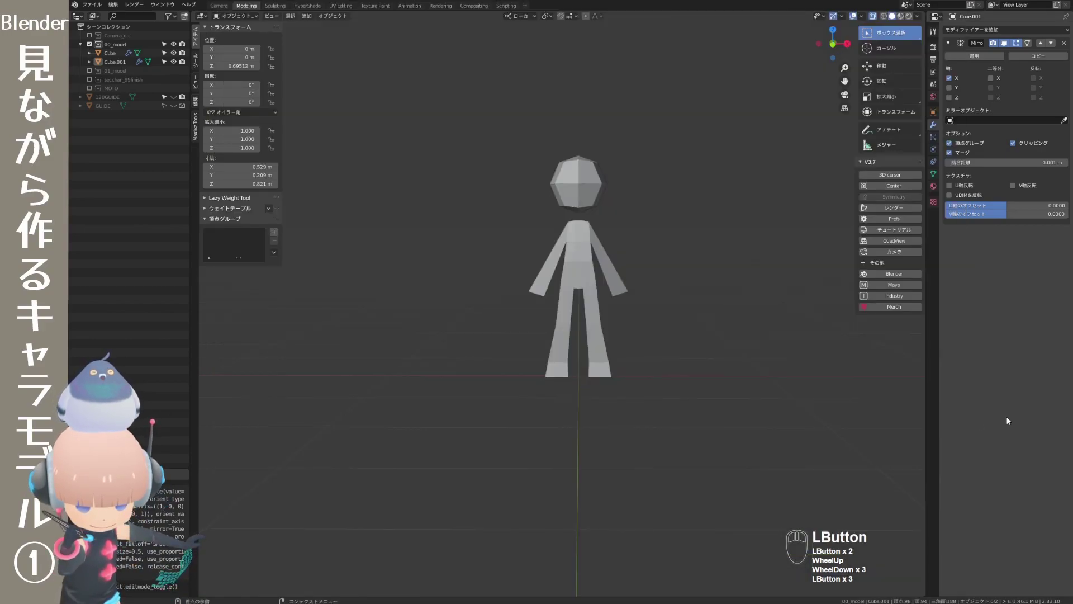
Turn on the Wireframe viewport overlay and inspect the figure's mesh edges.
click(865, 18)
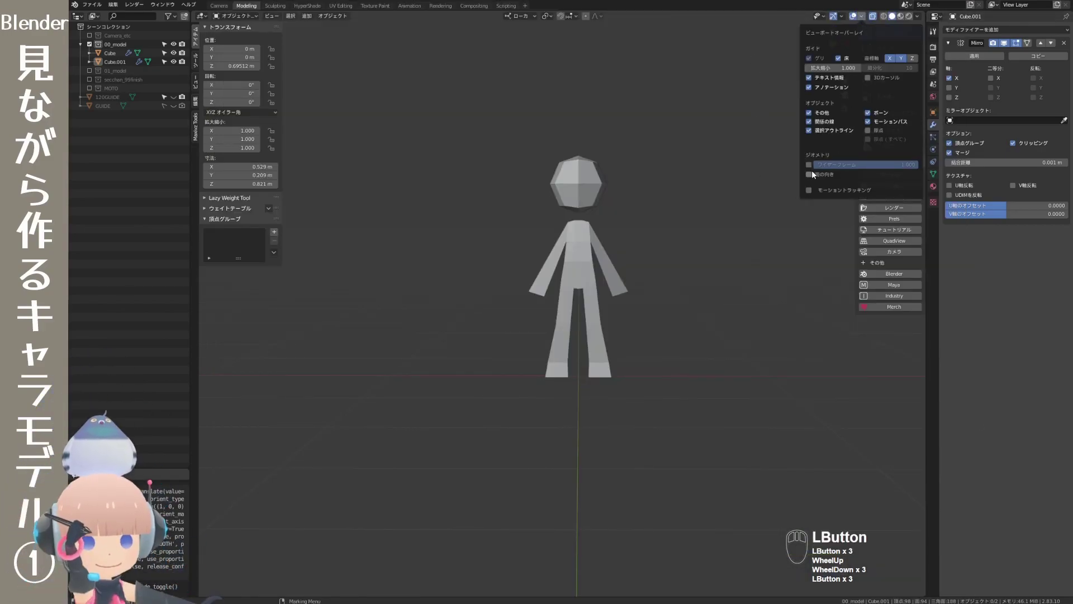
click(811, 167)
drag(727, 256, 720, 258)
drag(756, 273, 770, 269)
drag(708, 295, 698, 290)
drag(704, 318, 720, 318)
click(717, 314)
drag(716, 321, 713, 335)
Look over the stick figure from several angles and save the blend file with Ctrl+S.
click(698, 338)
right_click(698, 337)
middle_click(707, 357)
drag(708, 358, 706, 357)
drag(676, 347, 674, 351)
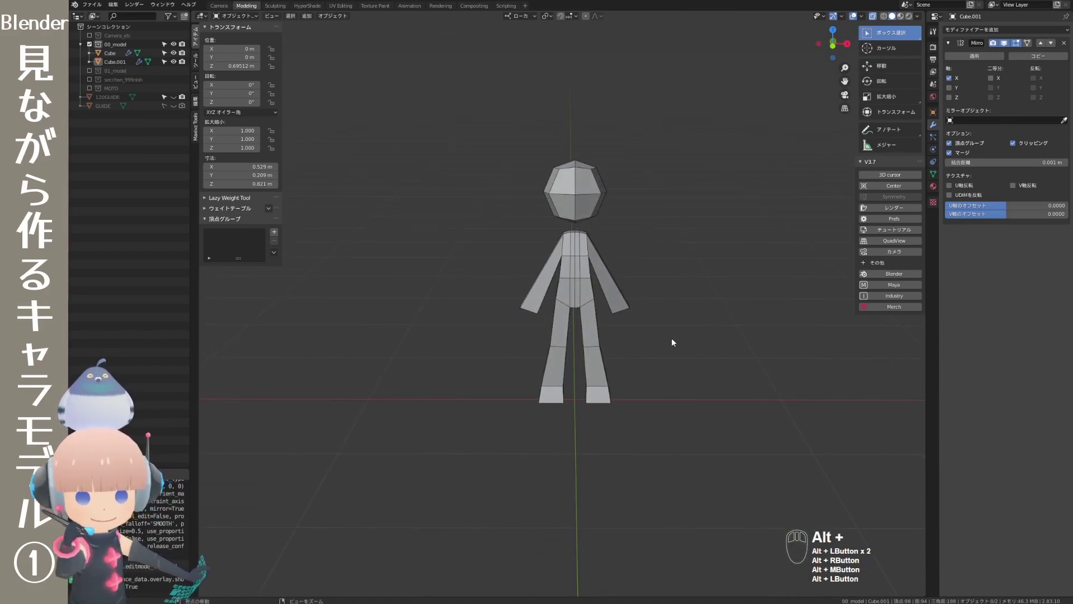
drag(679, 341, 694, 338)
key(ctrl+s)
drag(667, 337, 646, 337)
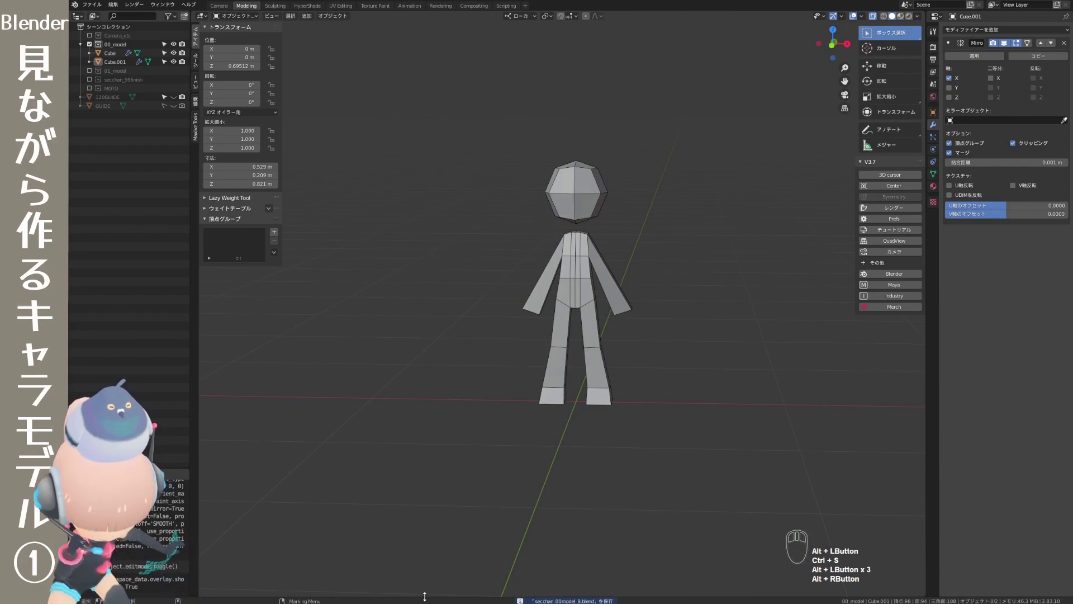
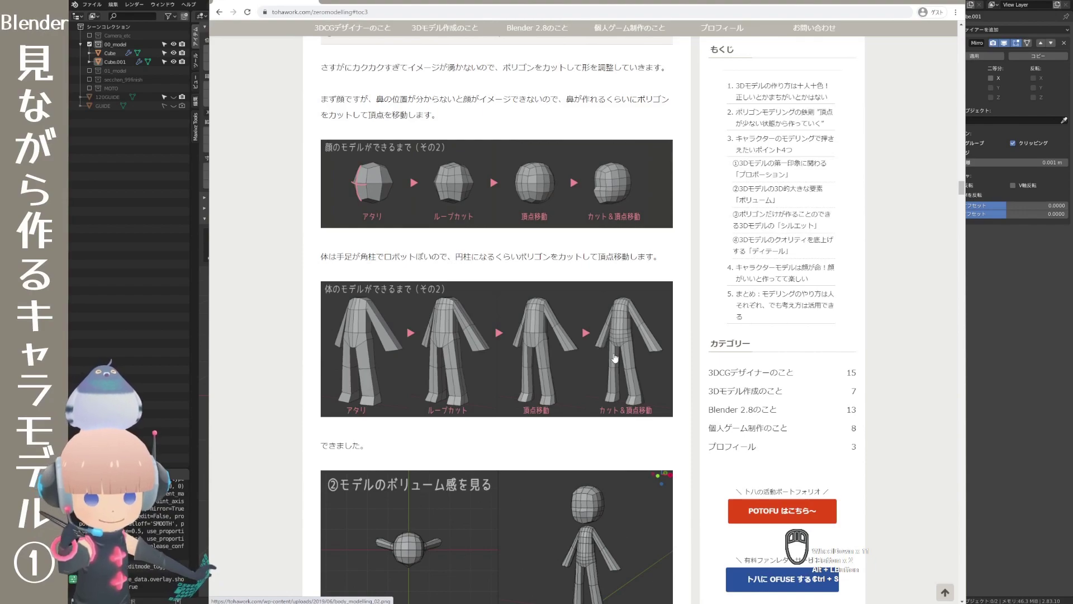
Scroll the tohawork article down to section 2 on model volume.
scroll(down, 3)
scroll(down, 3)
scroll(down, 3)
scroll(down, 3)
scroll(up, 3)
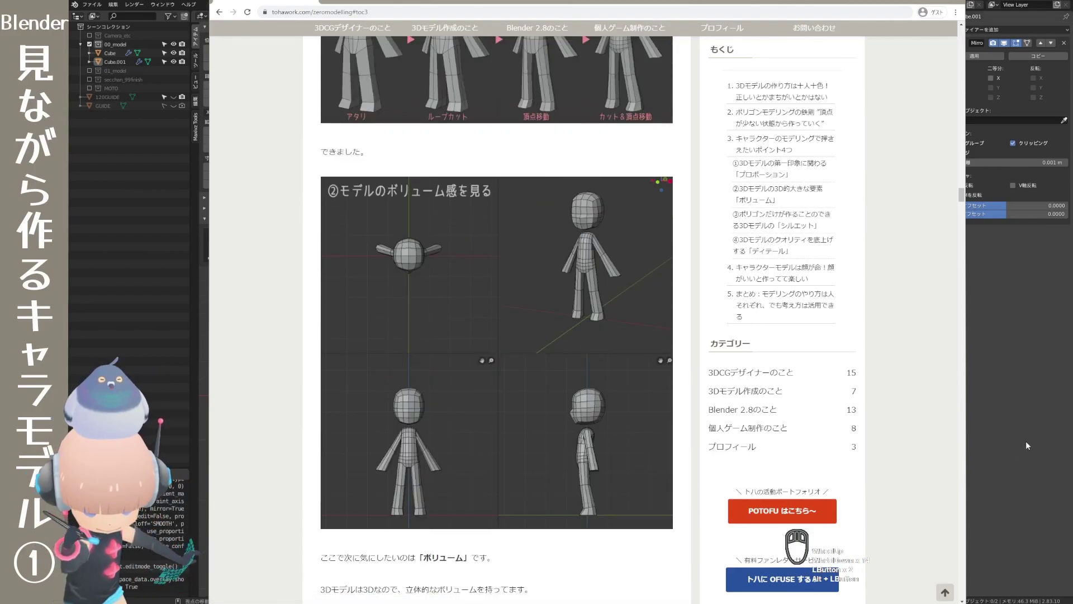
click(1030, 444)
Switch back to Blender and orbit around the stick figure.
click(678, 425)
drag(680, 413, 679, 427)
drag(676, 429, 674, 439)
drag(634, 407, 613, 400)
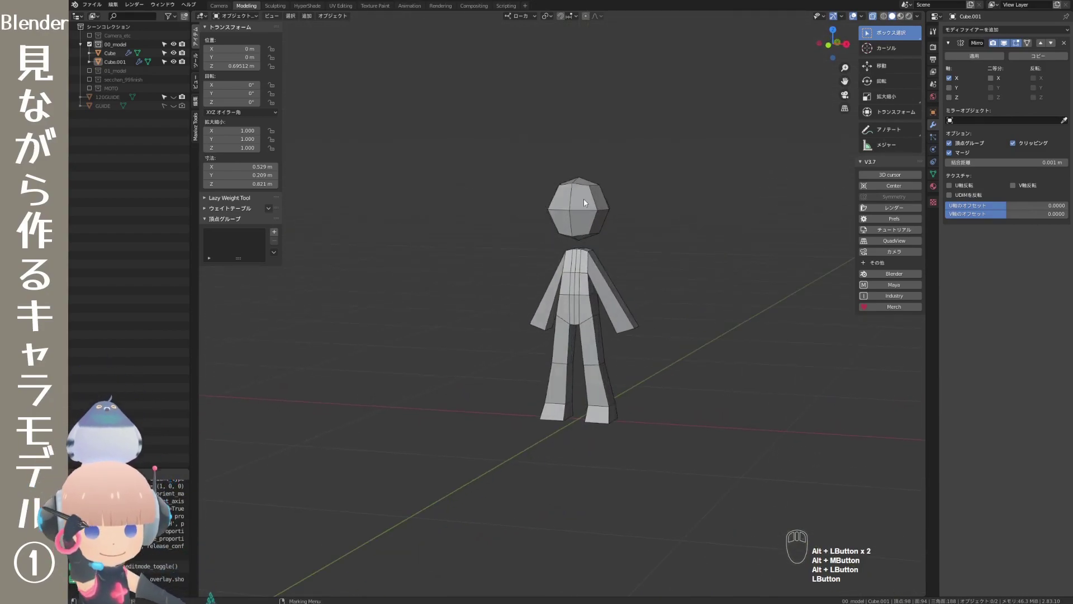
drag(554, 252, 594, 251)
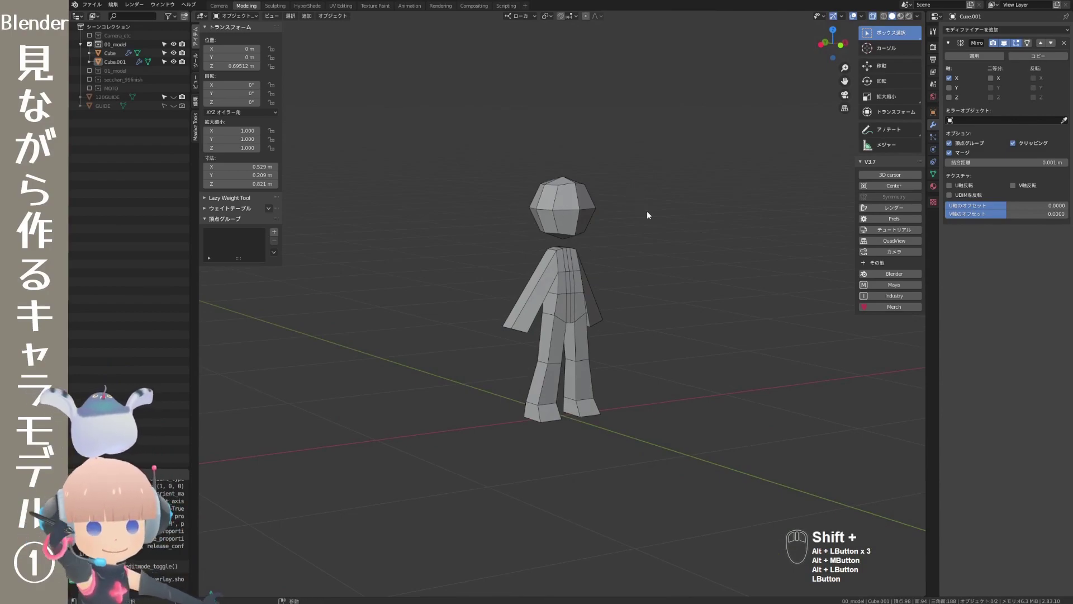
drag(465, 211, 438, 205)
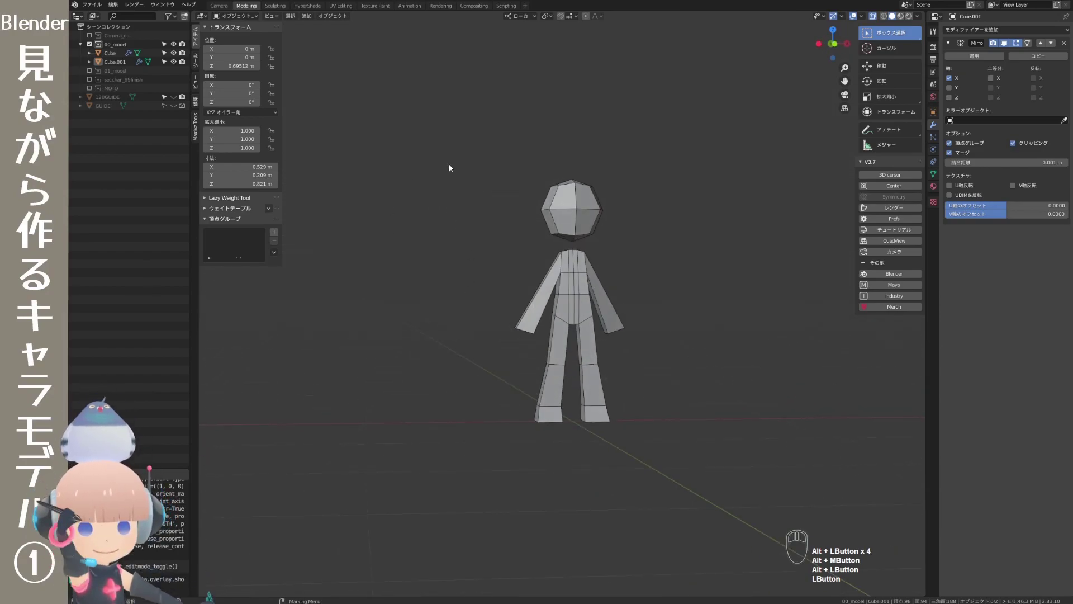